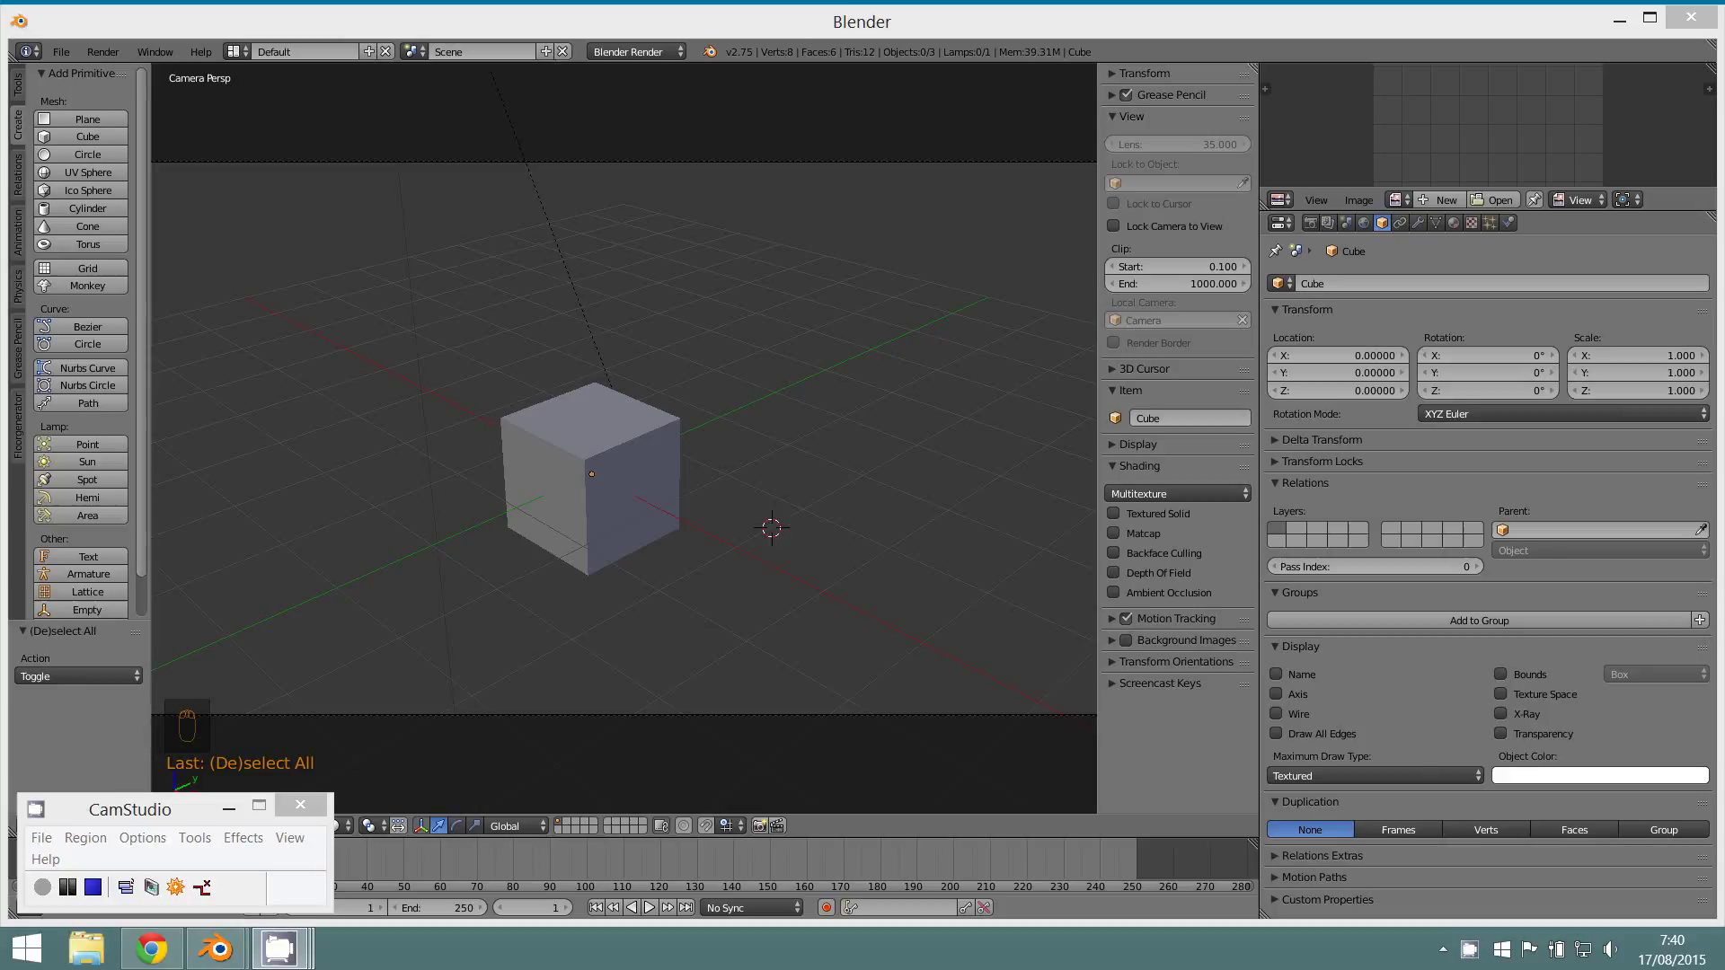
- In the World settings, change the Horizon Color from teal to a medium blue
click(938, 465)
middle_click(1407, 256)
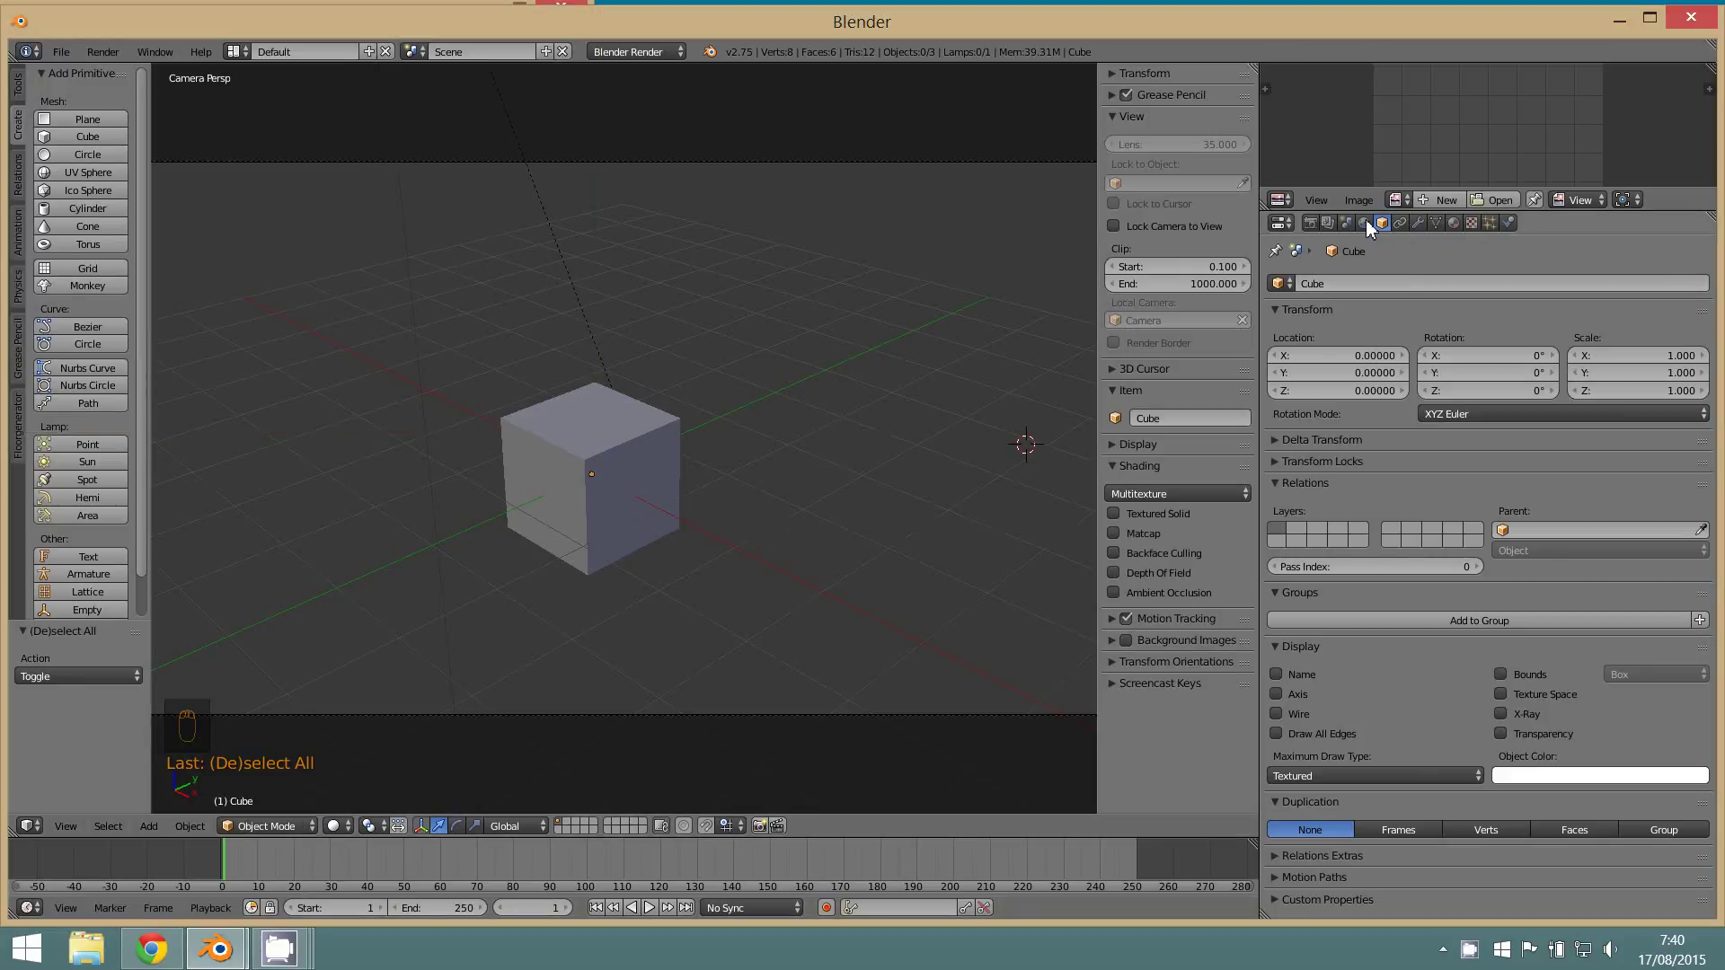
click(1371, 230)
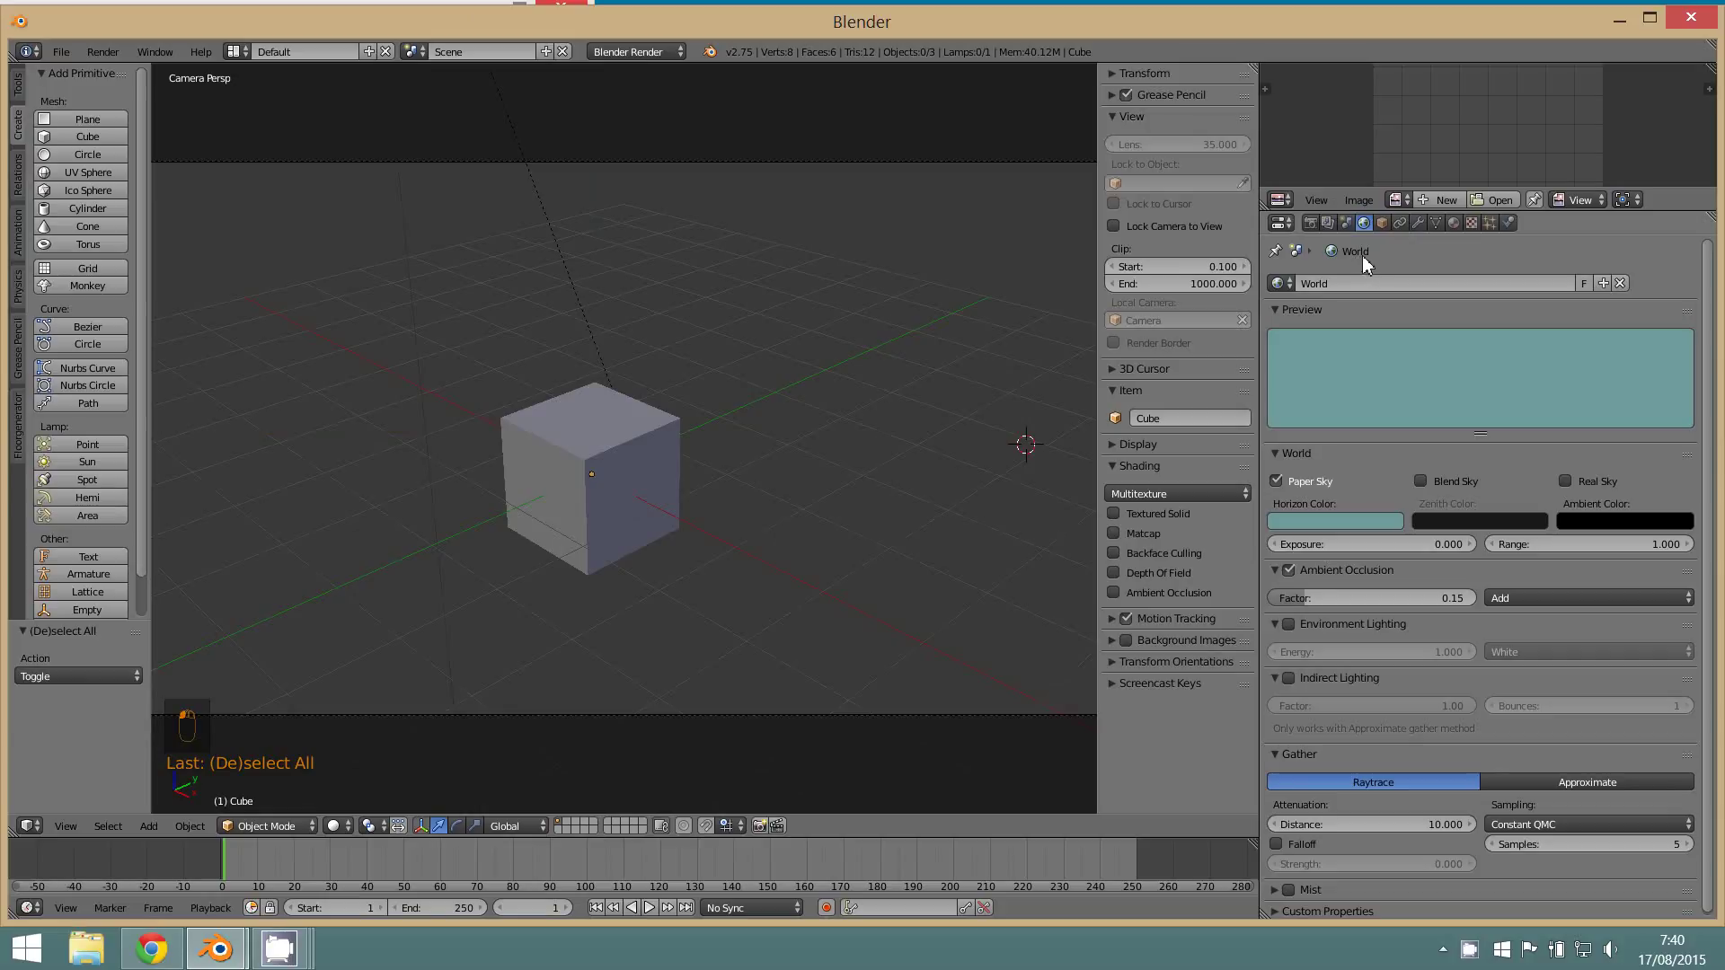
click(1343, 536)
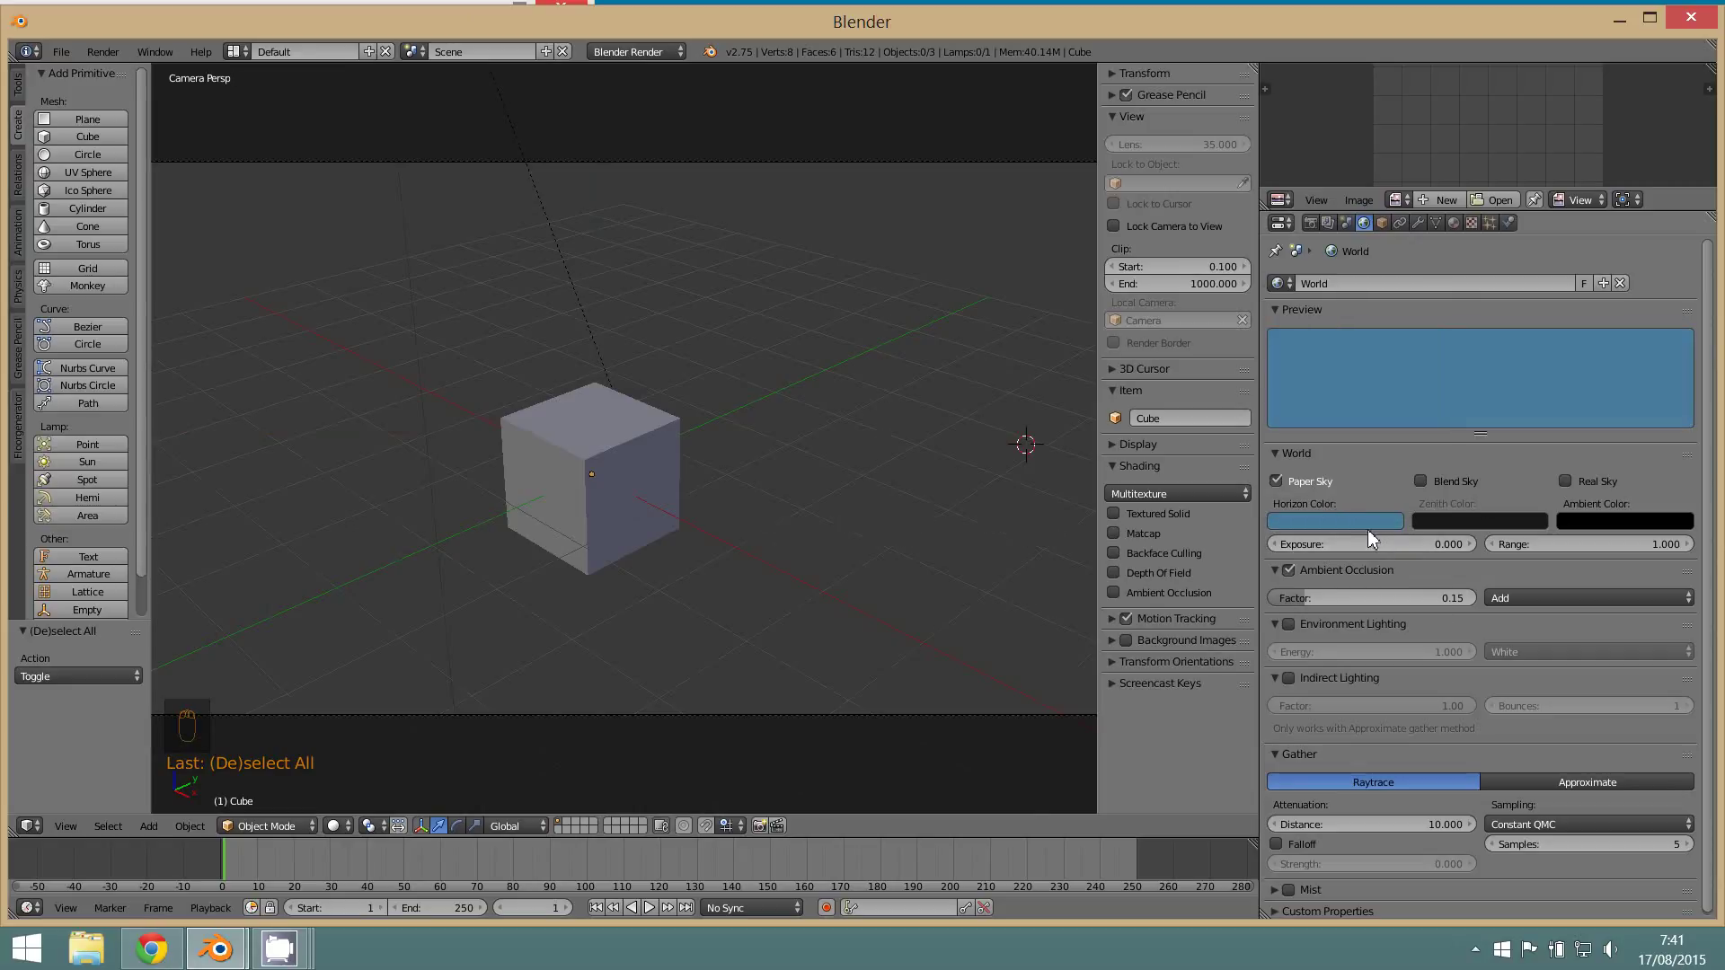
click(872, 525)
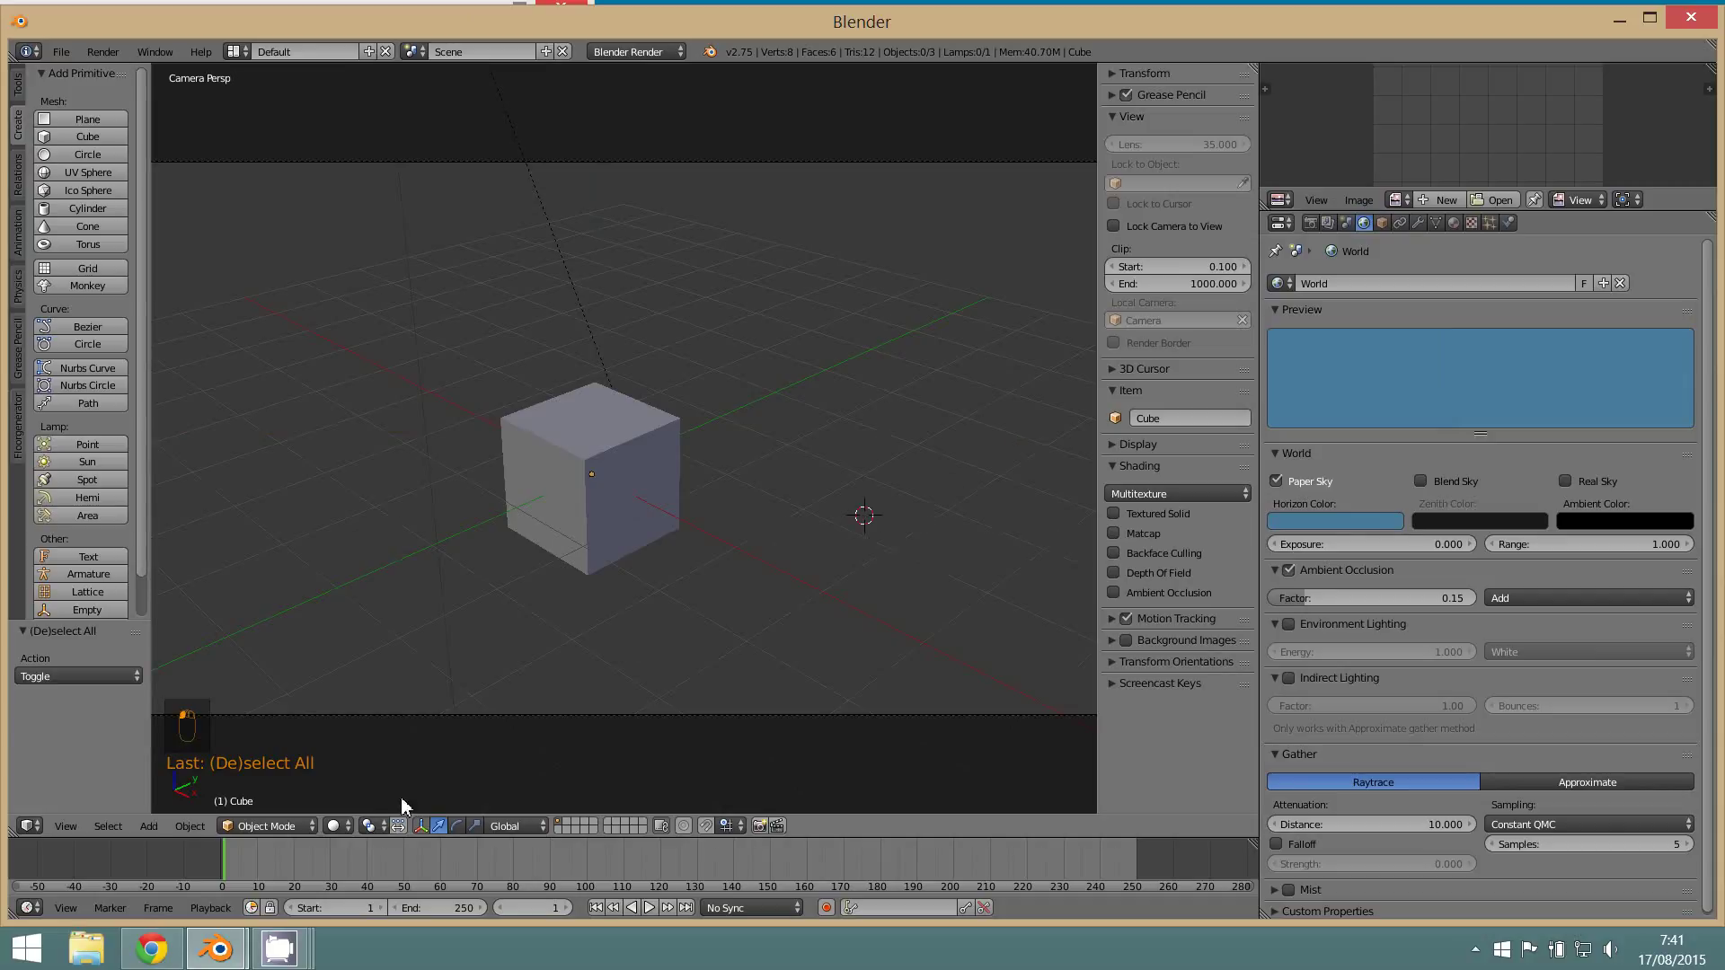
click(341, 836)
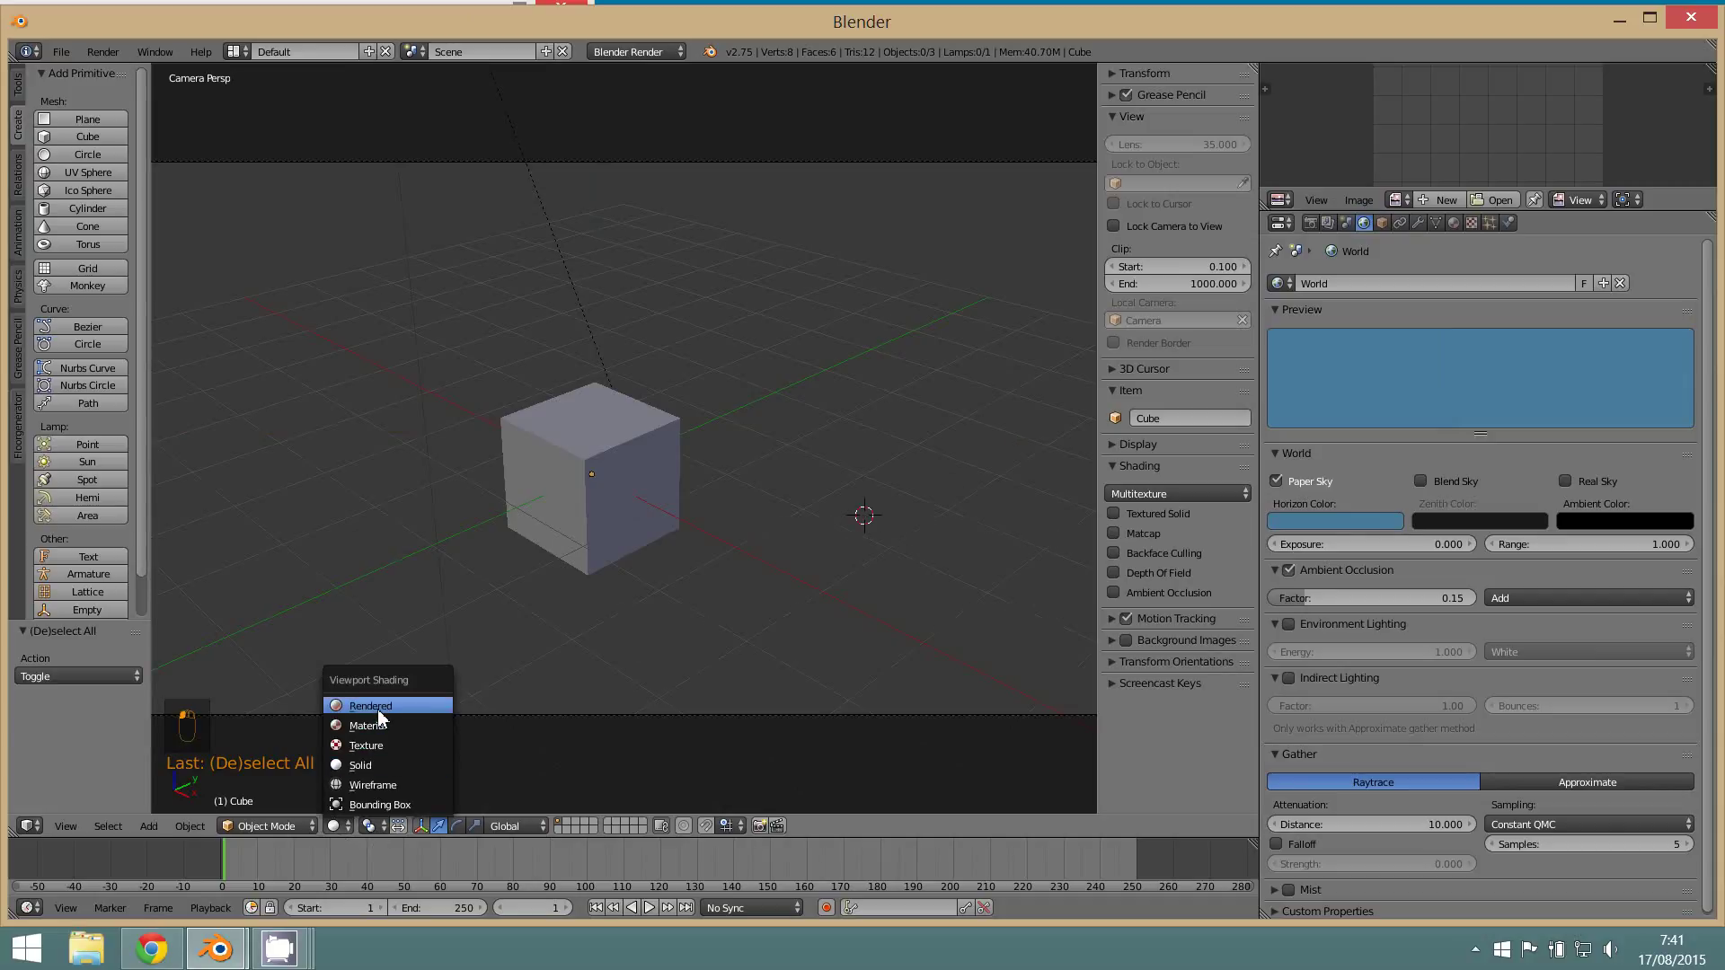
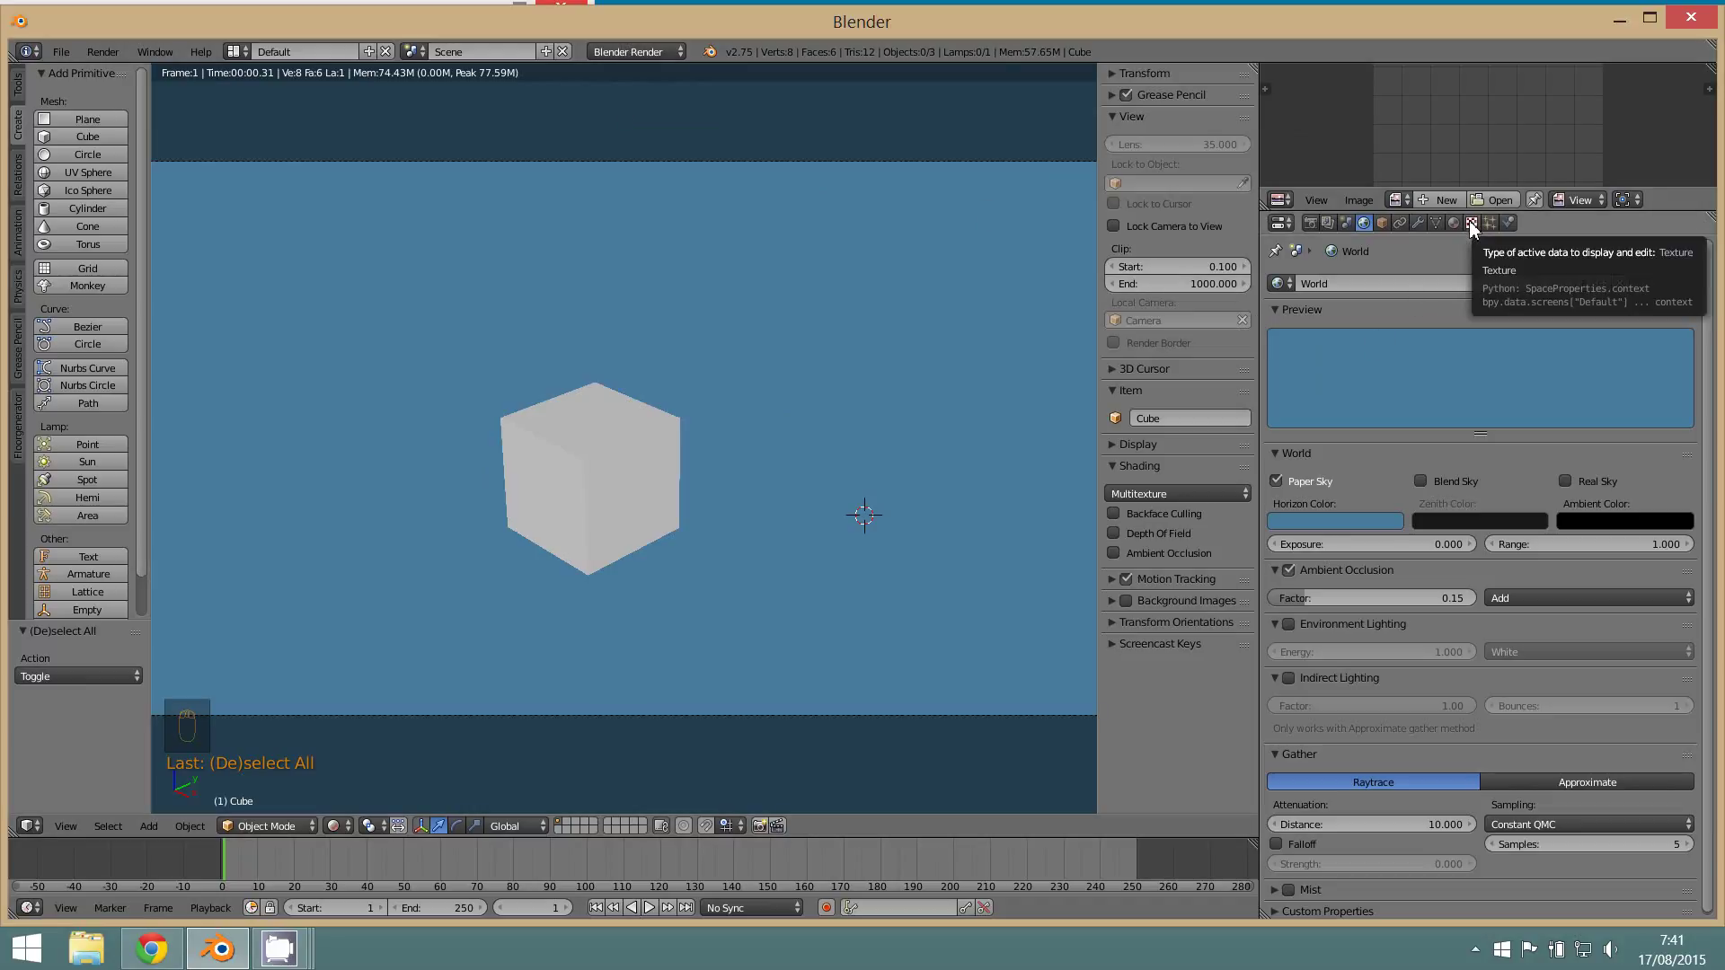
- Add a new world texture and make it a Clouds texture
click(1474, 230)
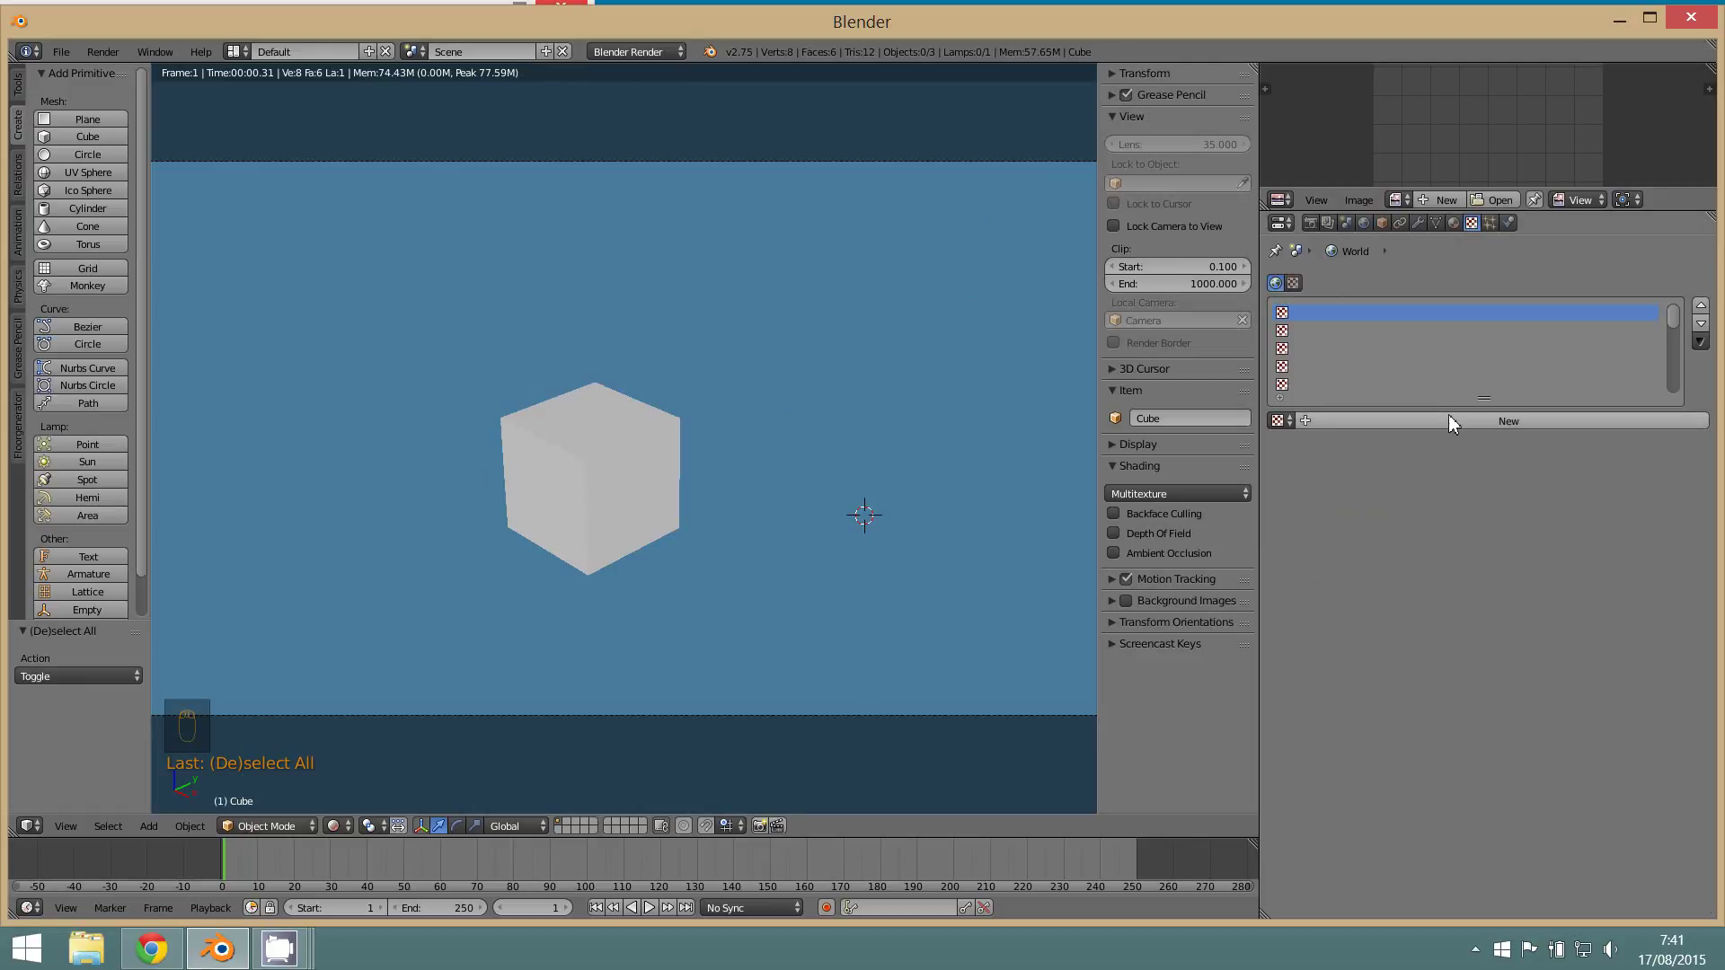
drag(1451, 430, 1396, 408)
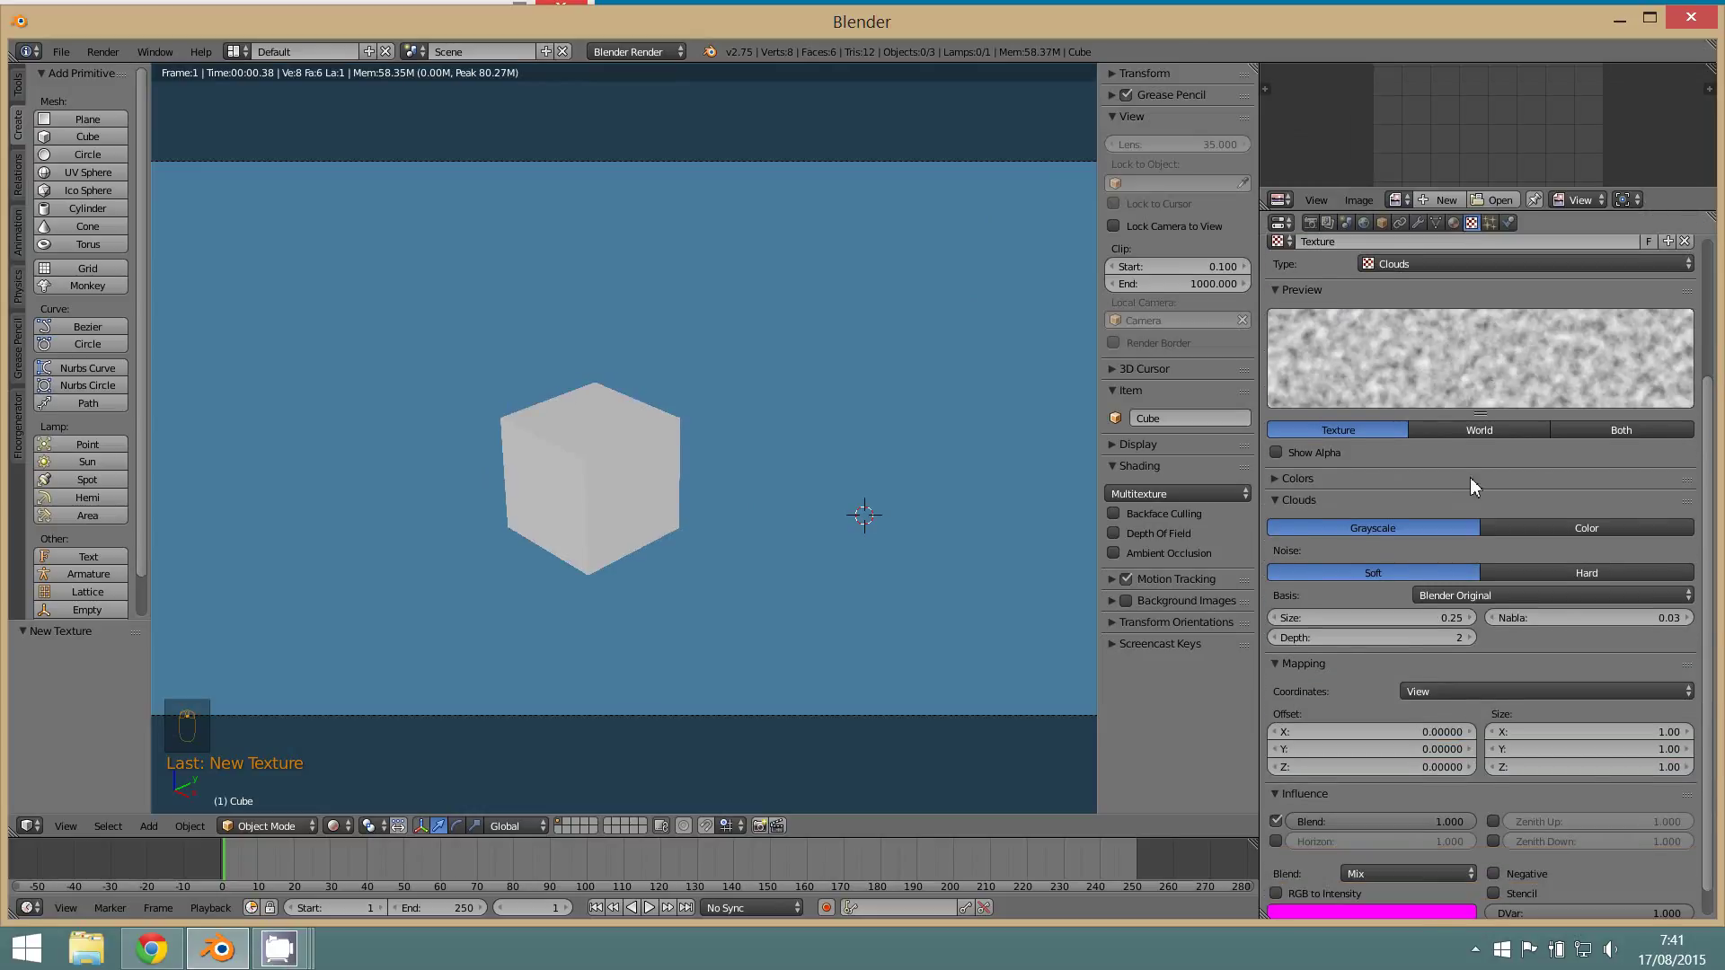
drag(1446, 650, 1288, 816)
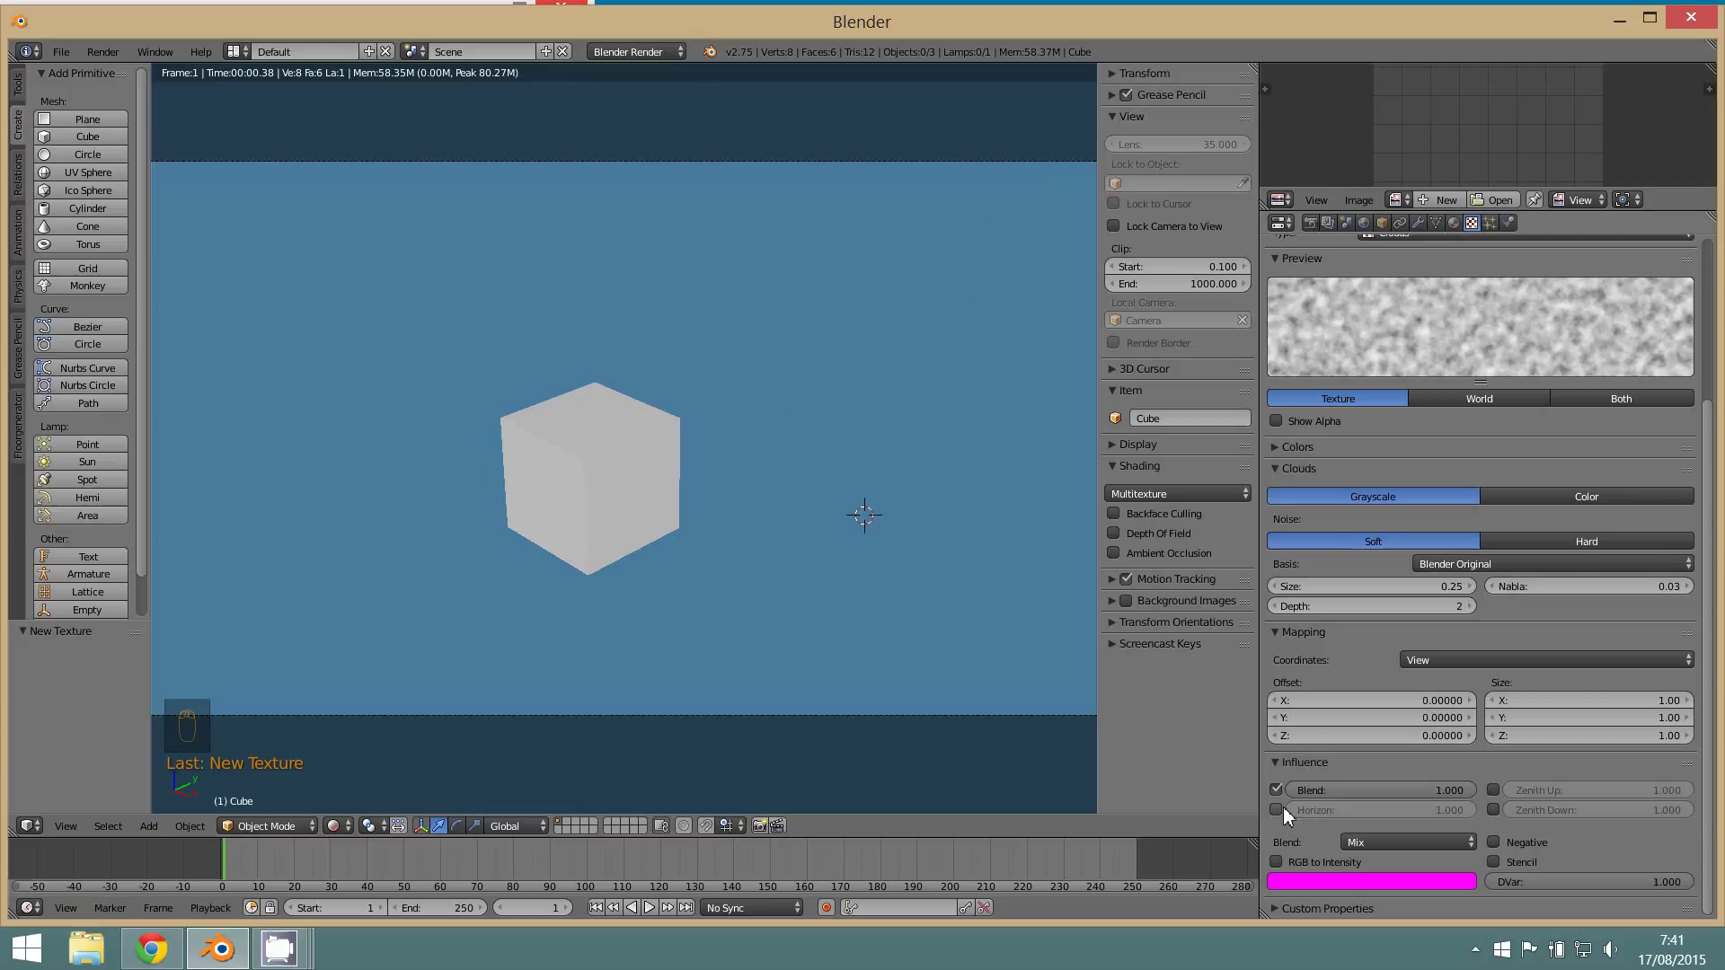
- Let the clouds influence the horizon in white, then test-render the cloudy sky with F12
click(1284, 816)
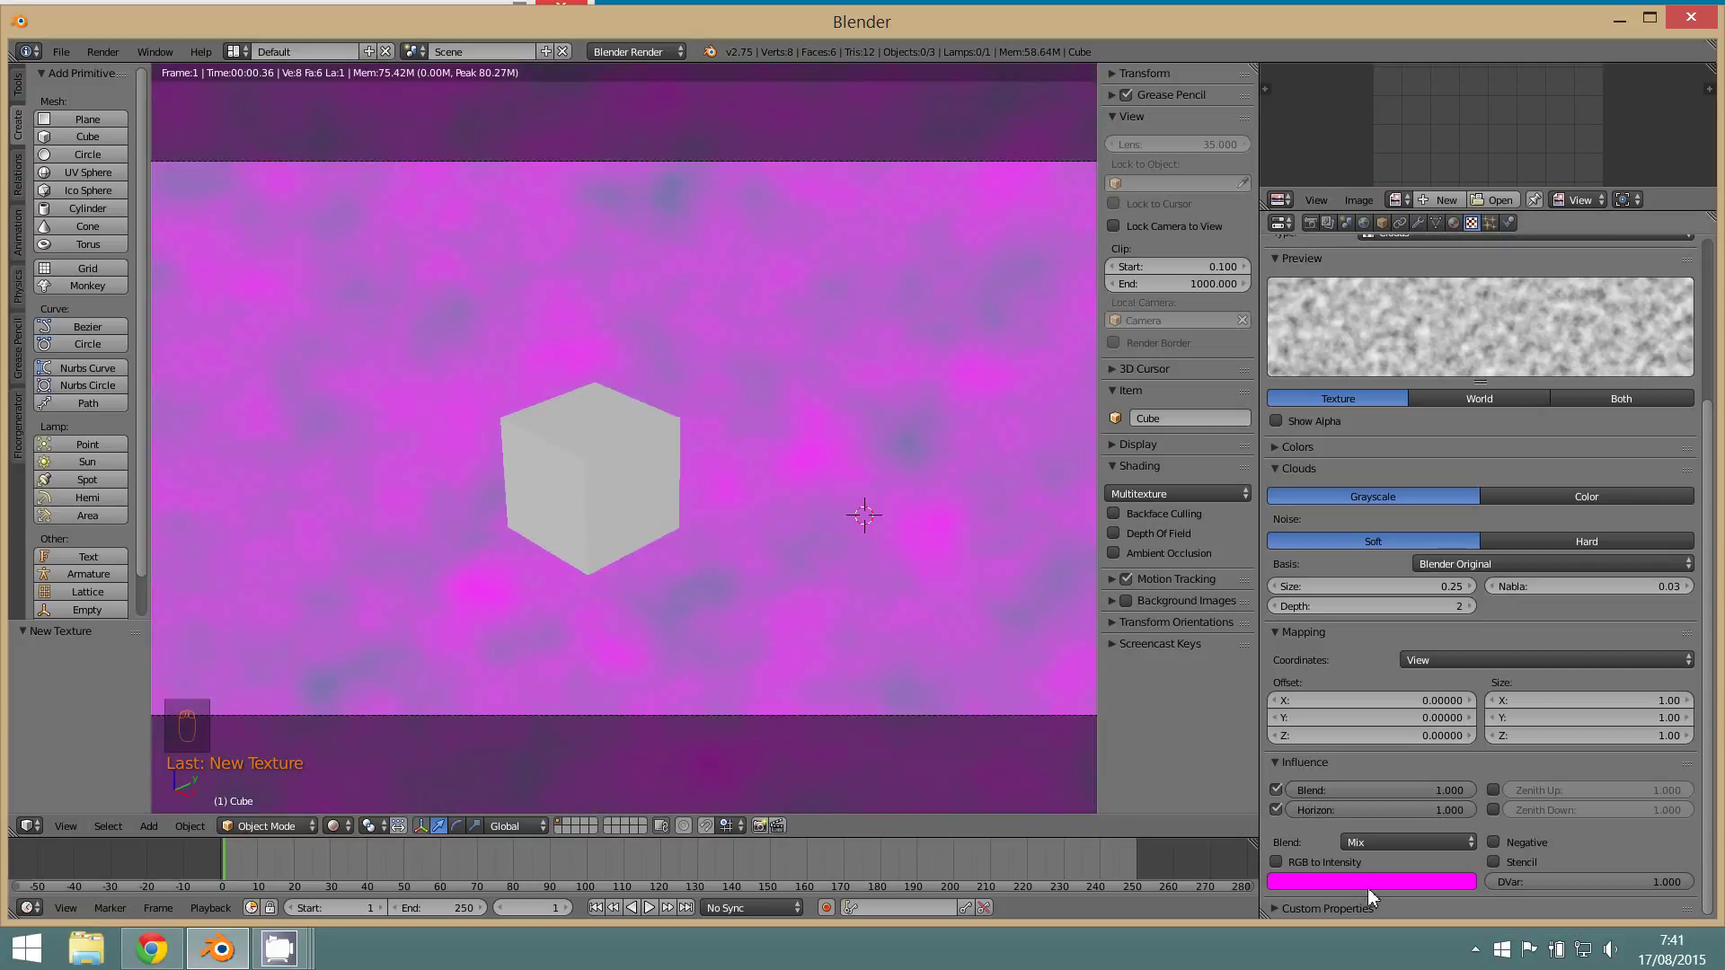
click(1381, 893)
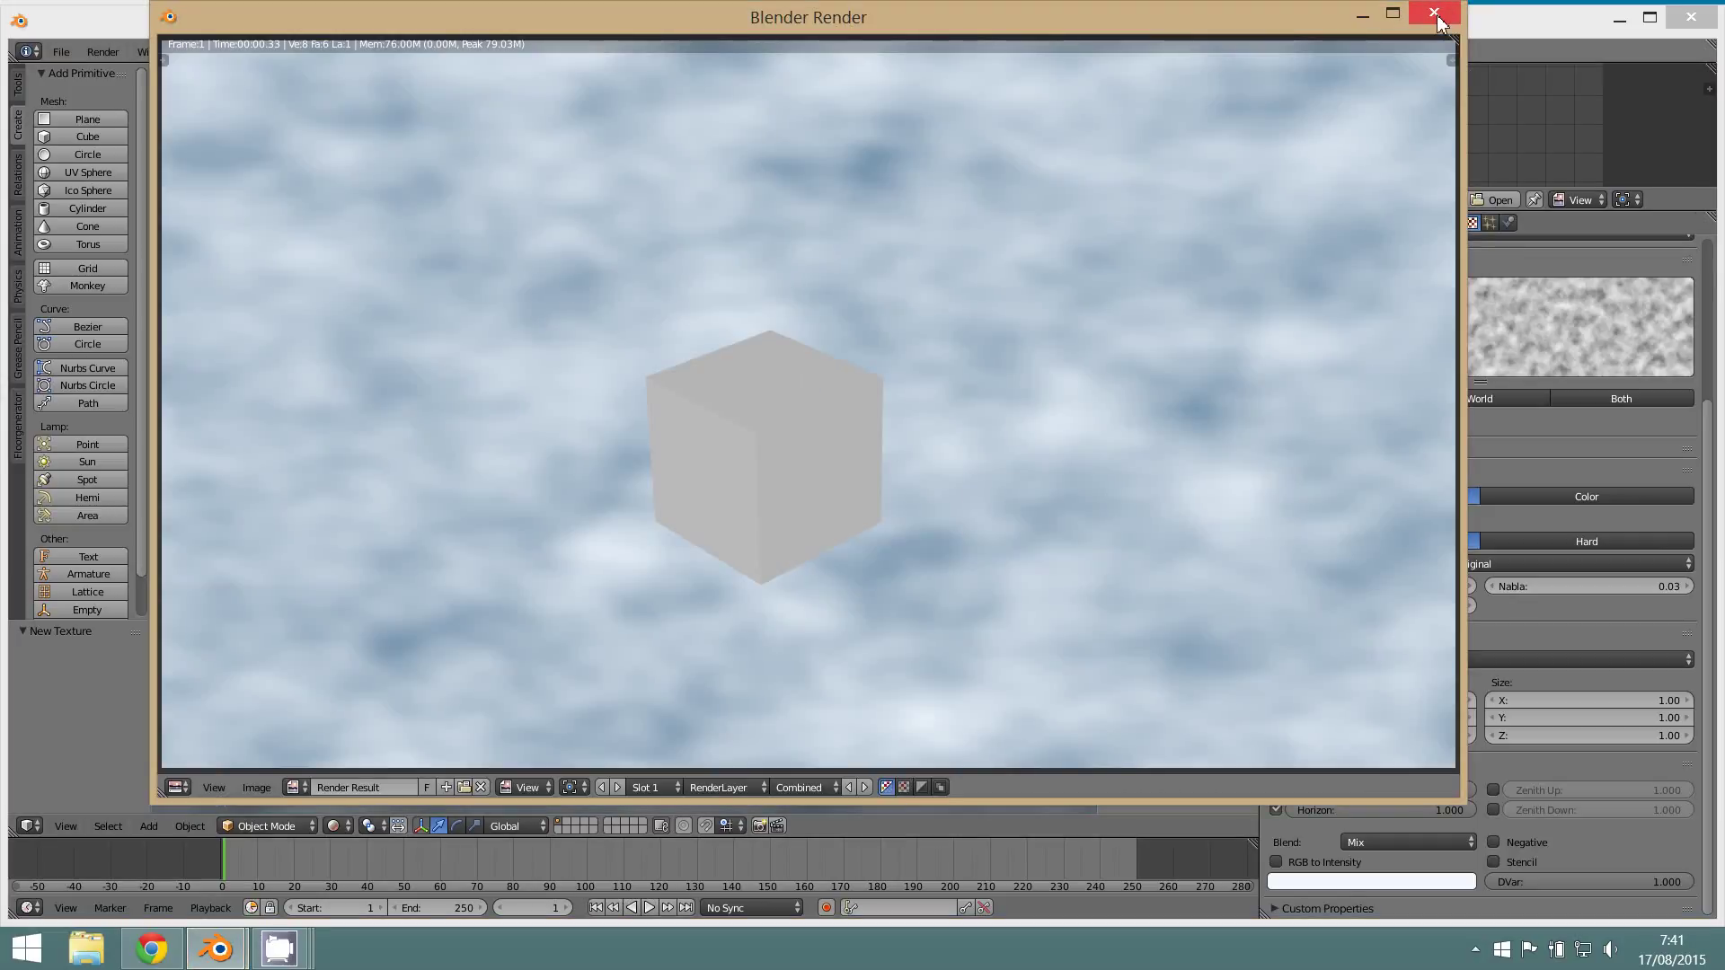
key(F12)
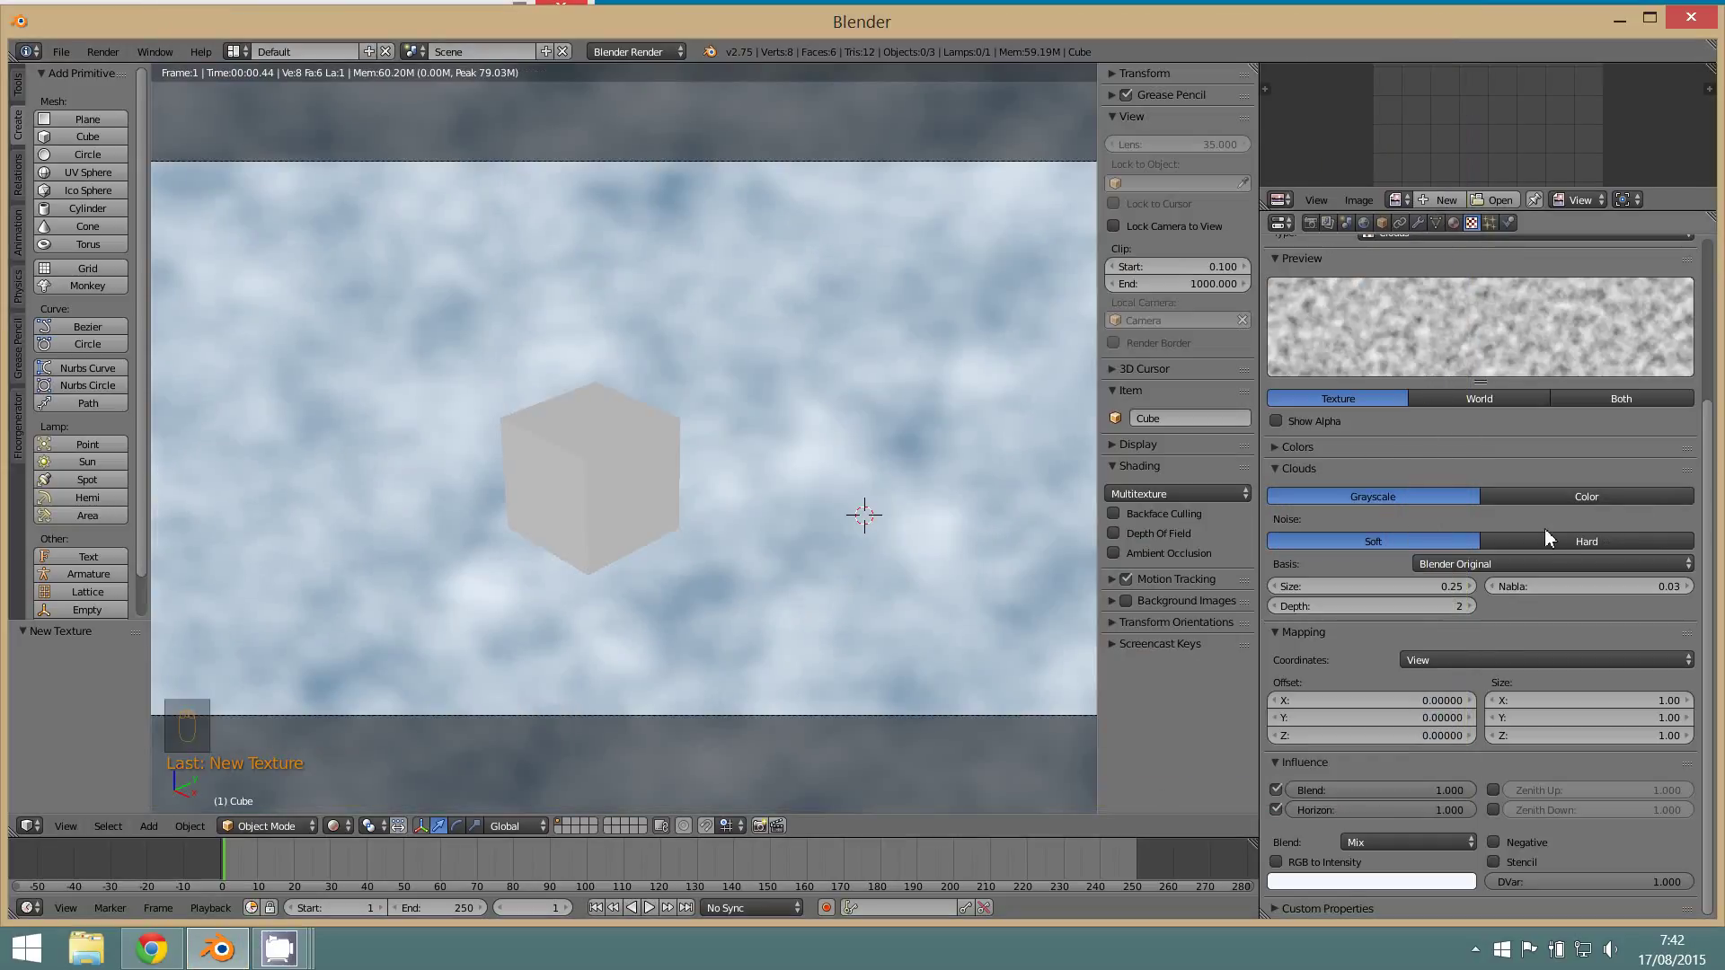
- Switch the cloud noise to Hard with nabla 0.05 and size 1.20 for larger, sharper clouds
drag(1573, 544, 1592, 652)
click(1592, 658)
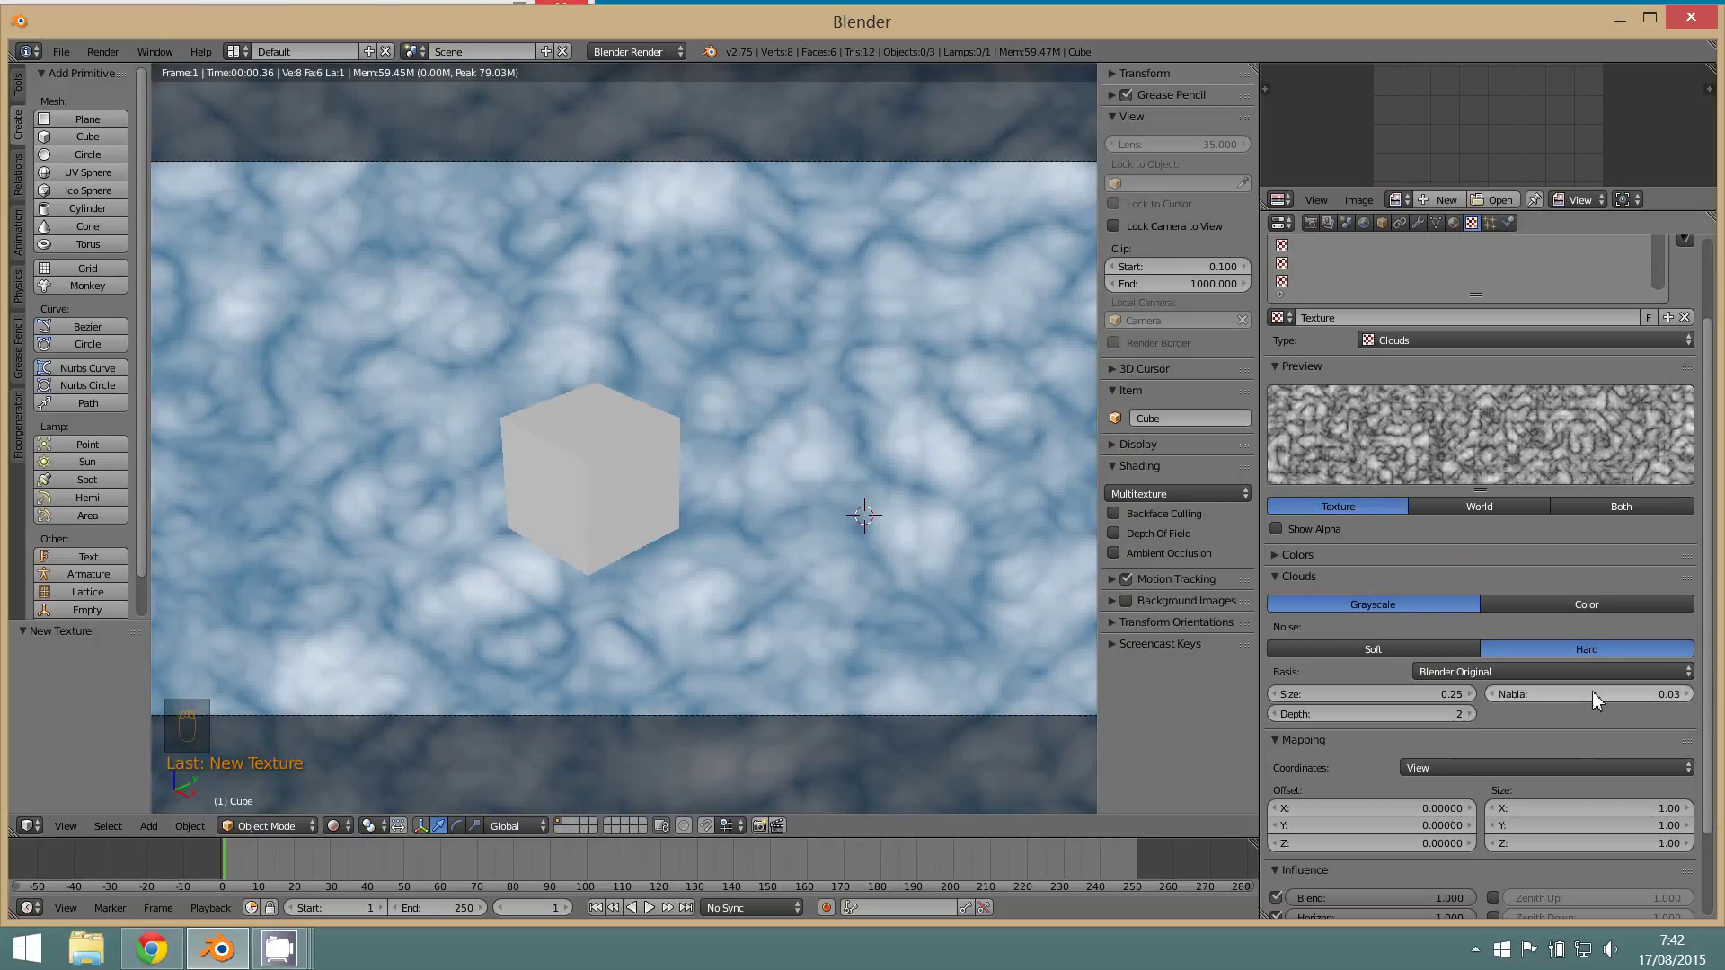
click(1601, 705)
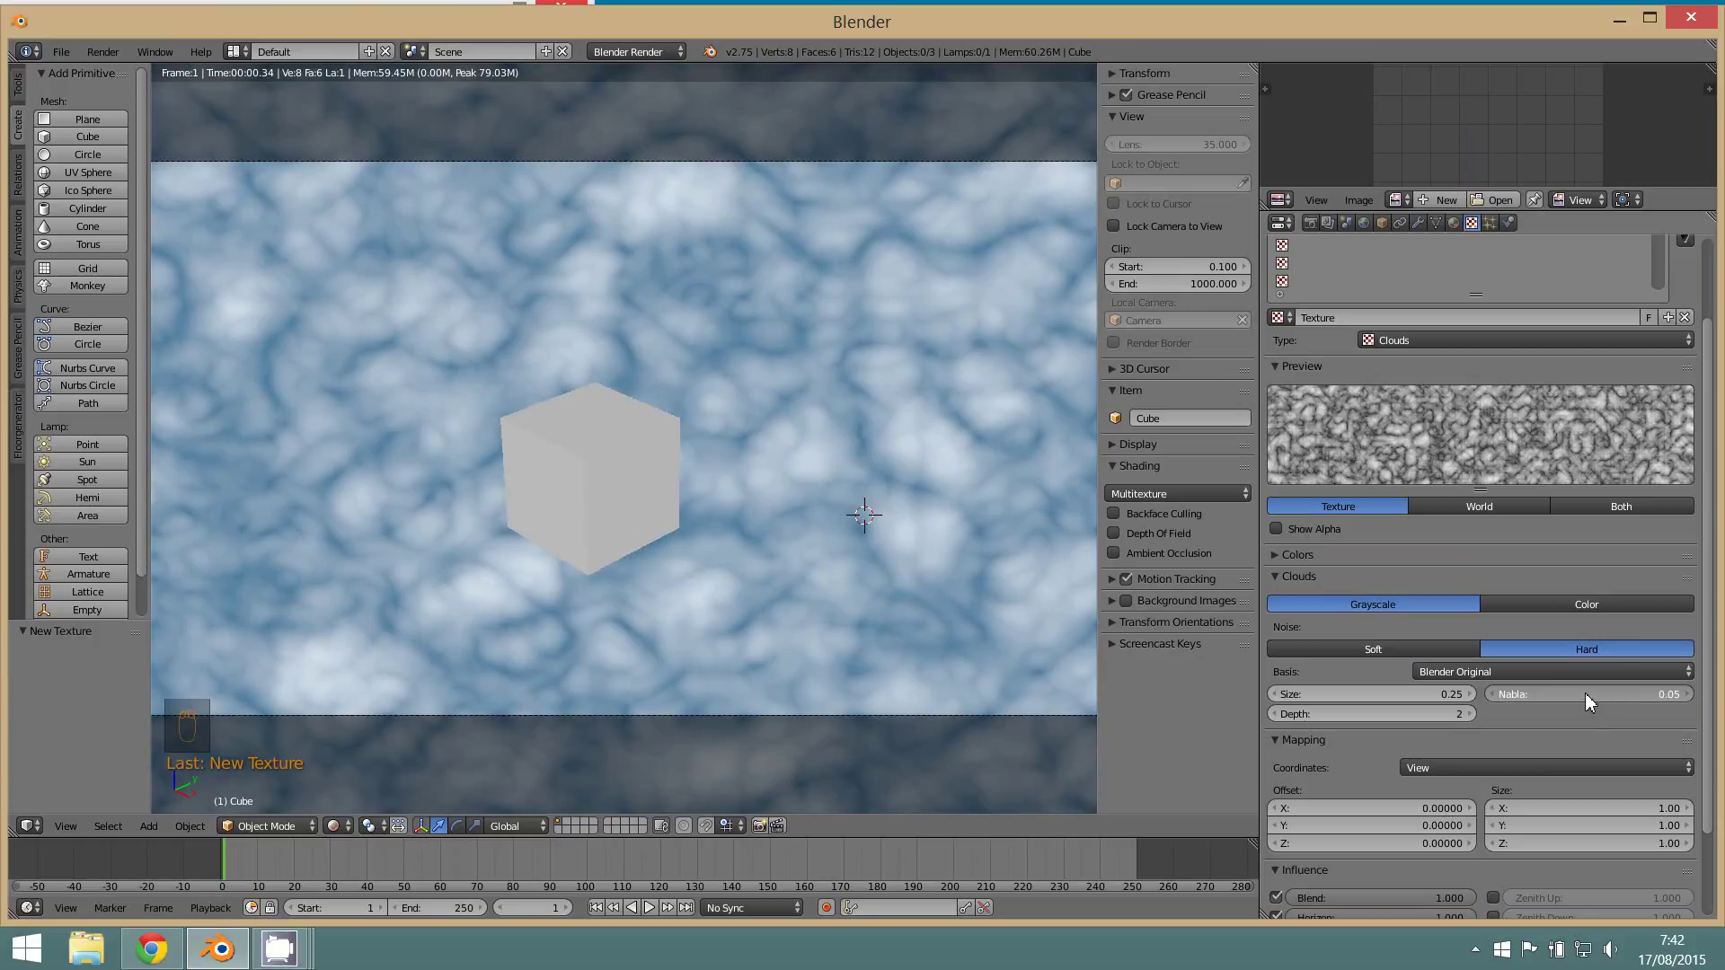
click(1444, 705)
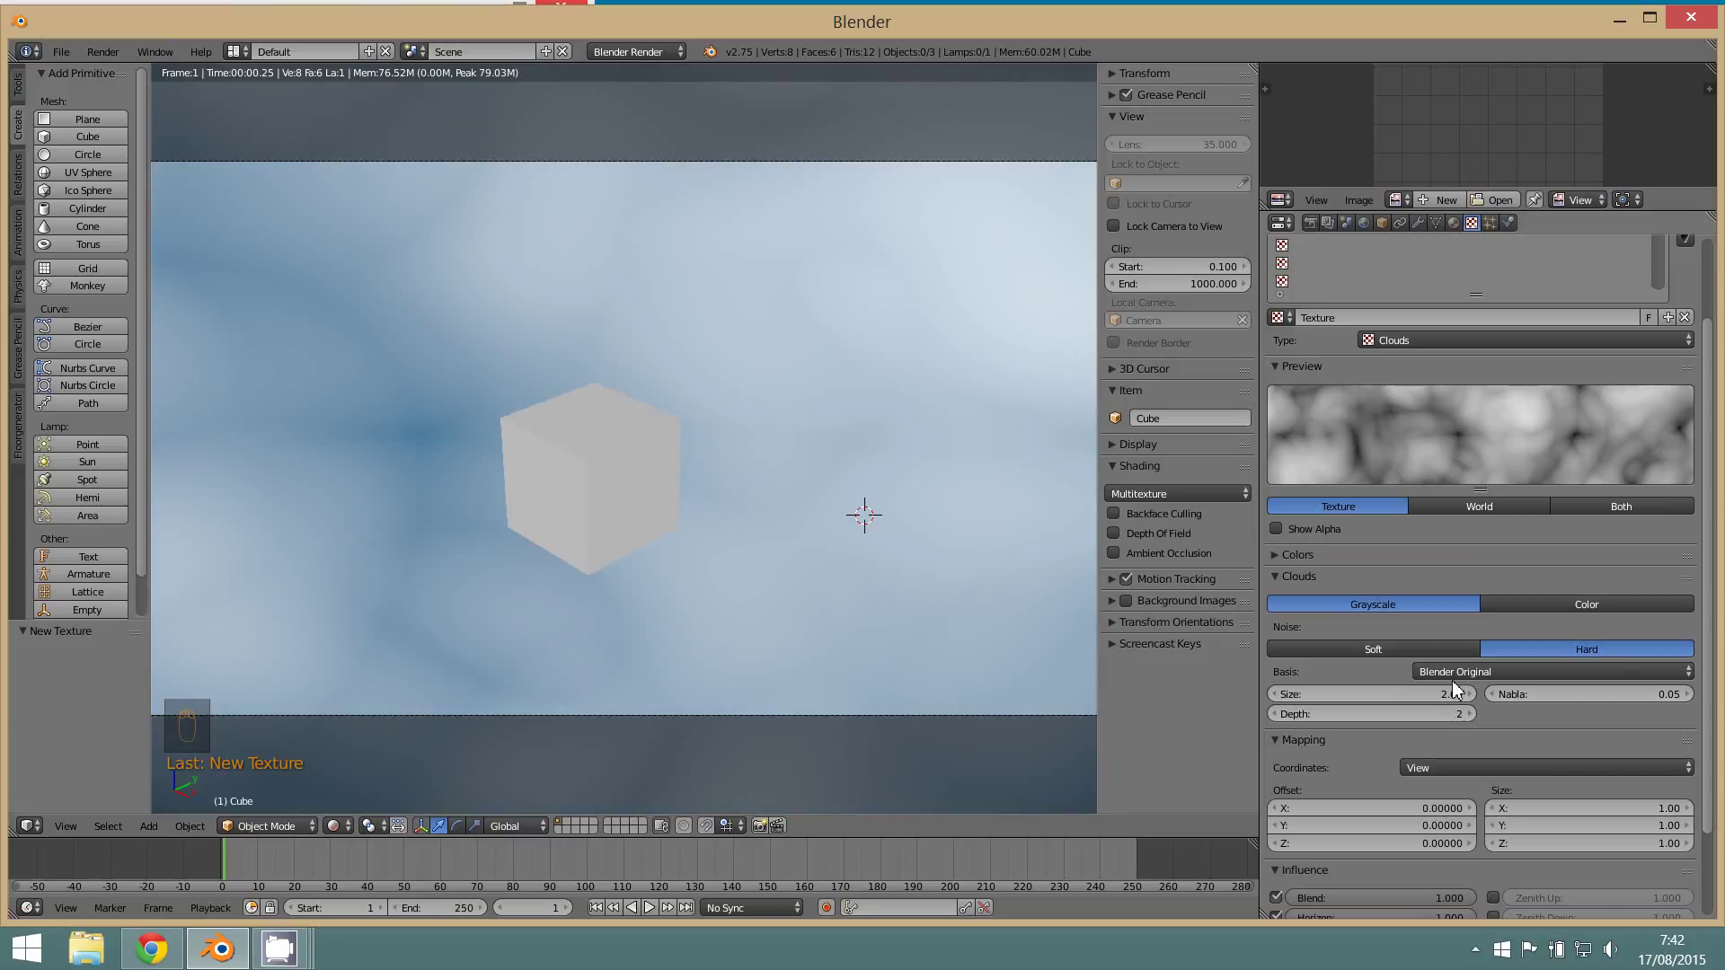
click(1408, 710)
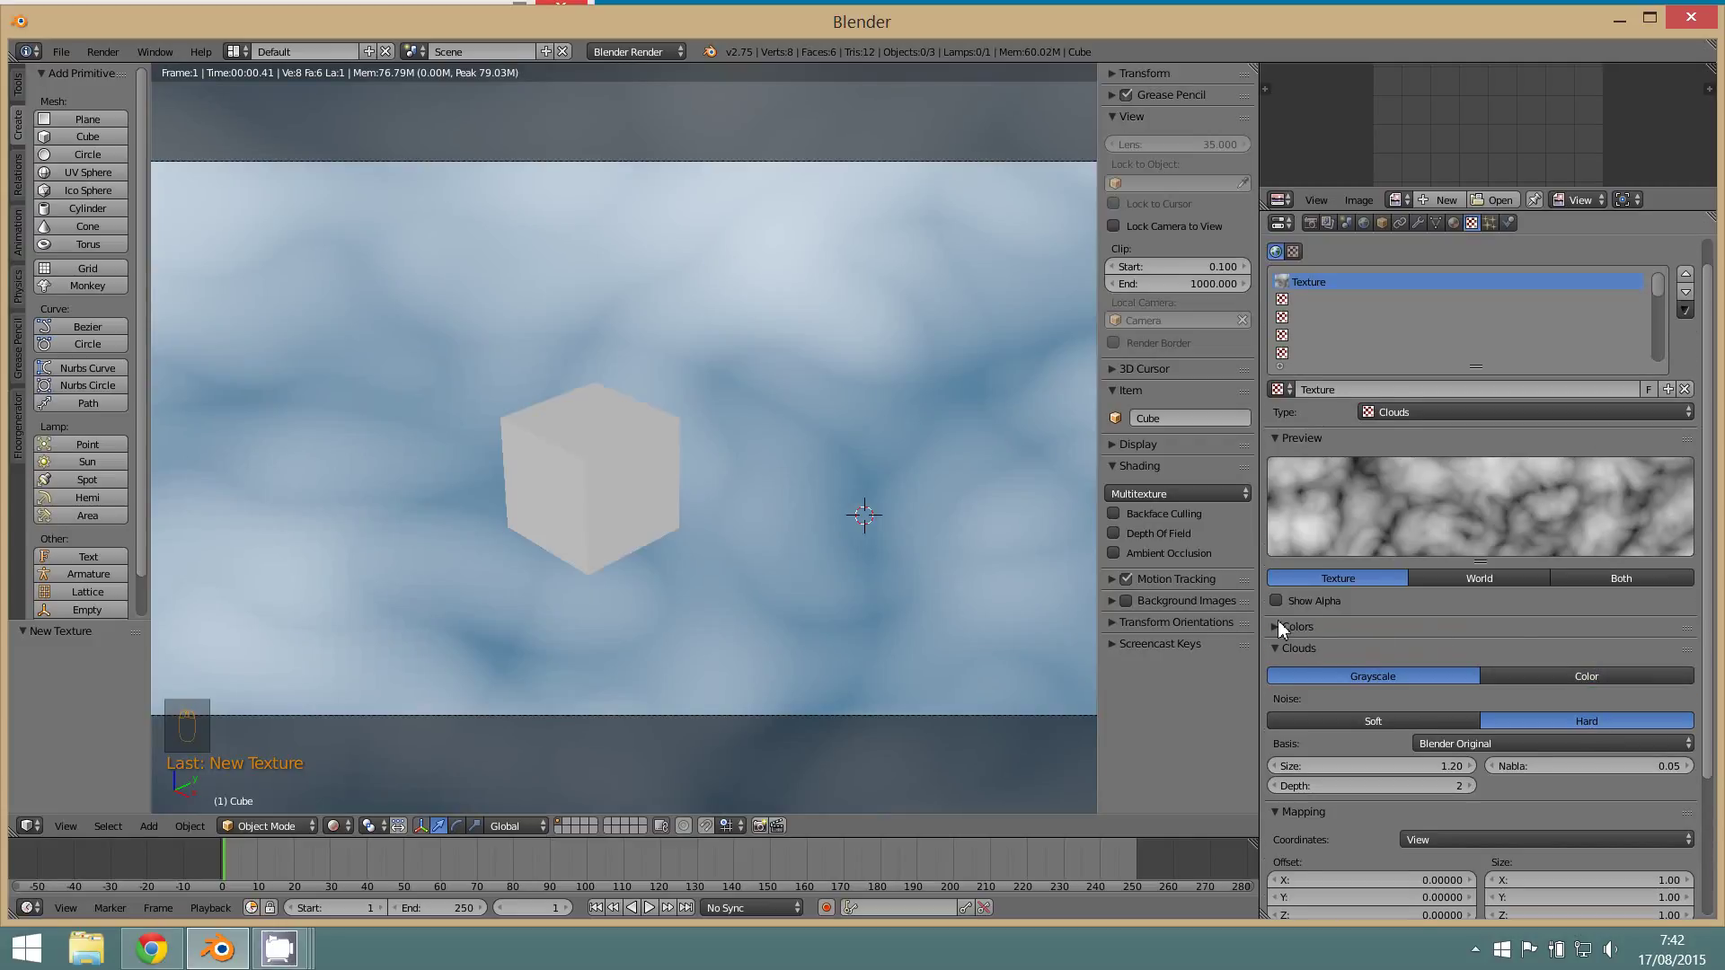
click(1286, 631)
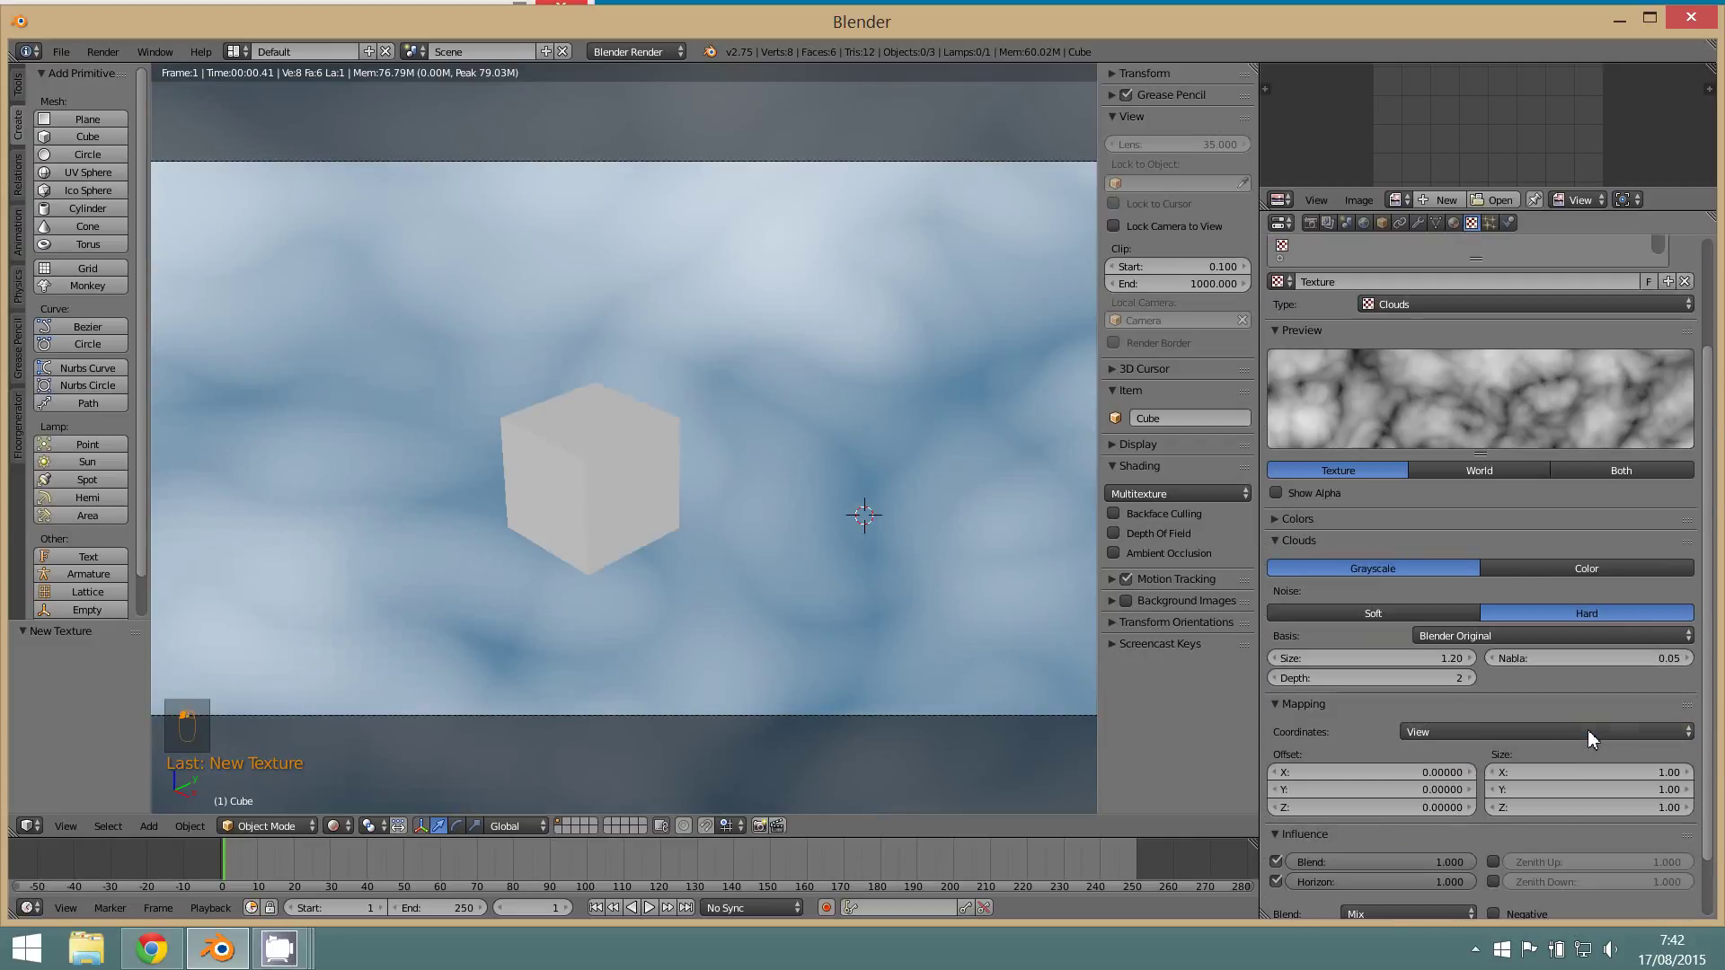
drag(1594, 739, 1366, 234)
- Enable Blend Sky in the World settings with a light grey zenith colour
click(1366, 234)
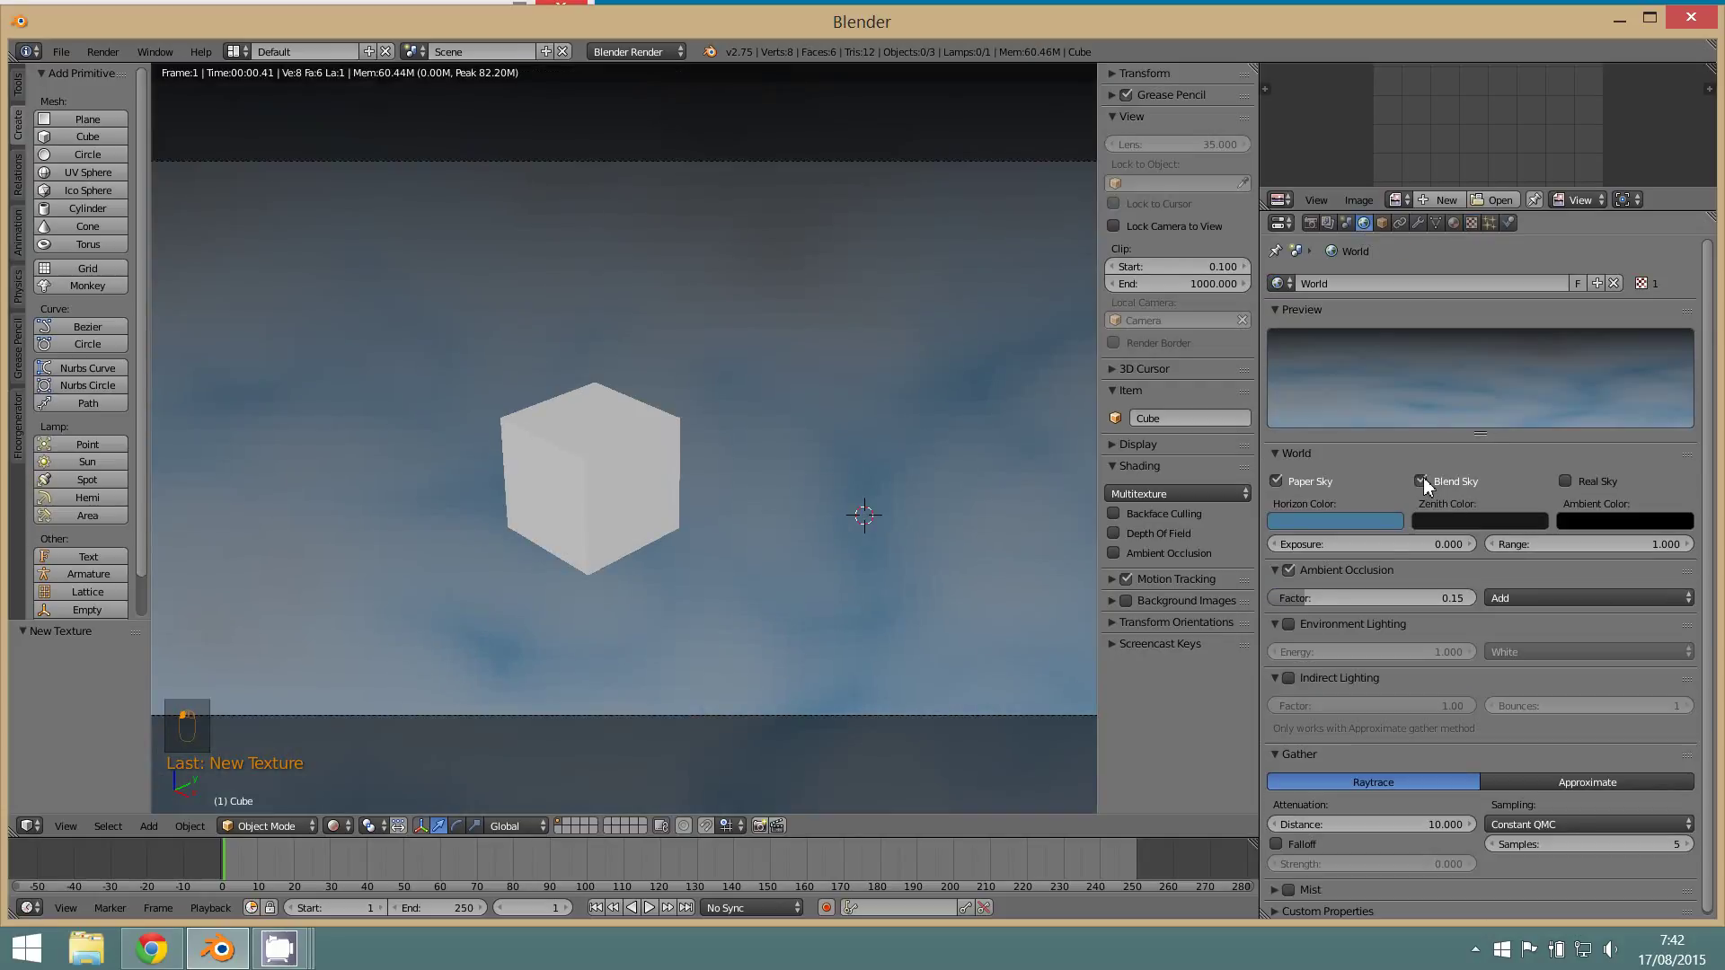
middle_click(1475, 520)
click(1478, 527)
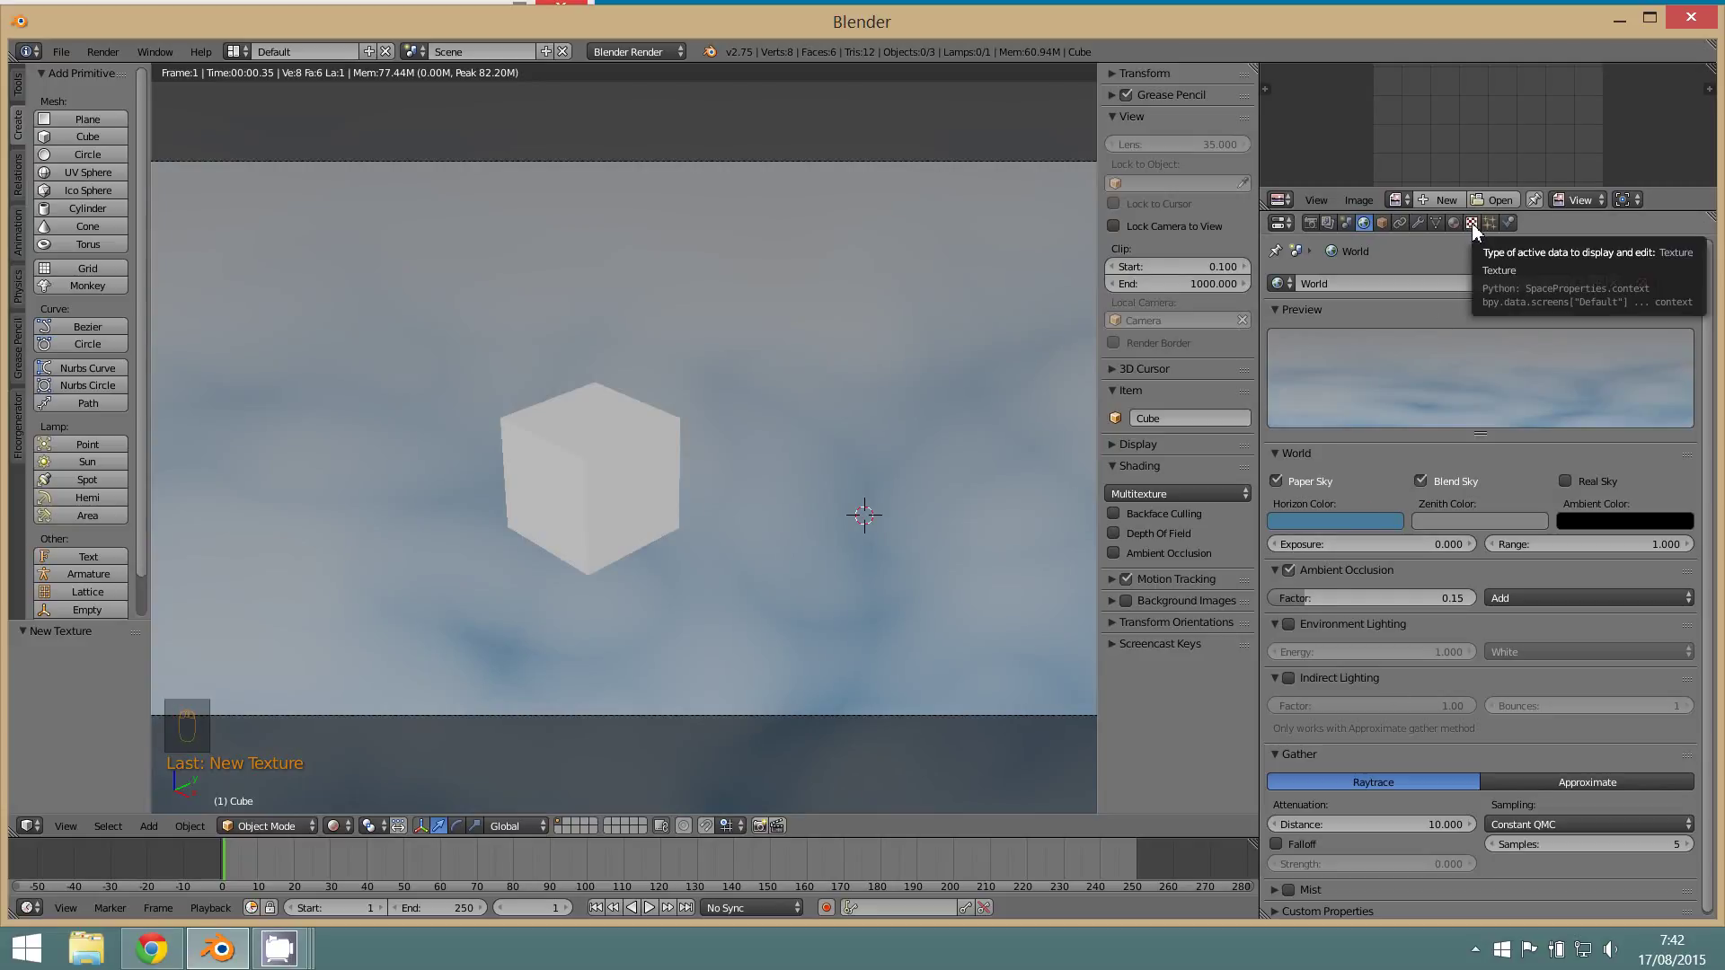
- Stretch the cloud texture mapping to Size X 2.30, Y 2.80 and lighten the influence colour
click(1477, 233)
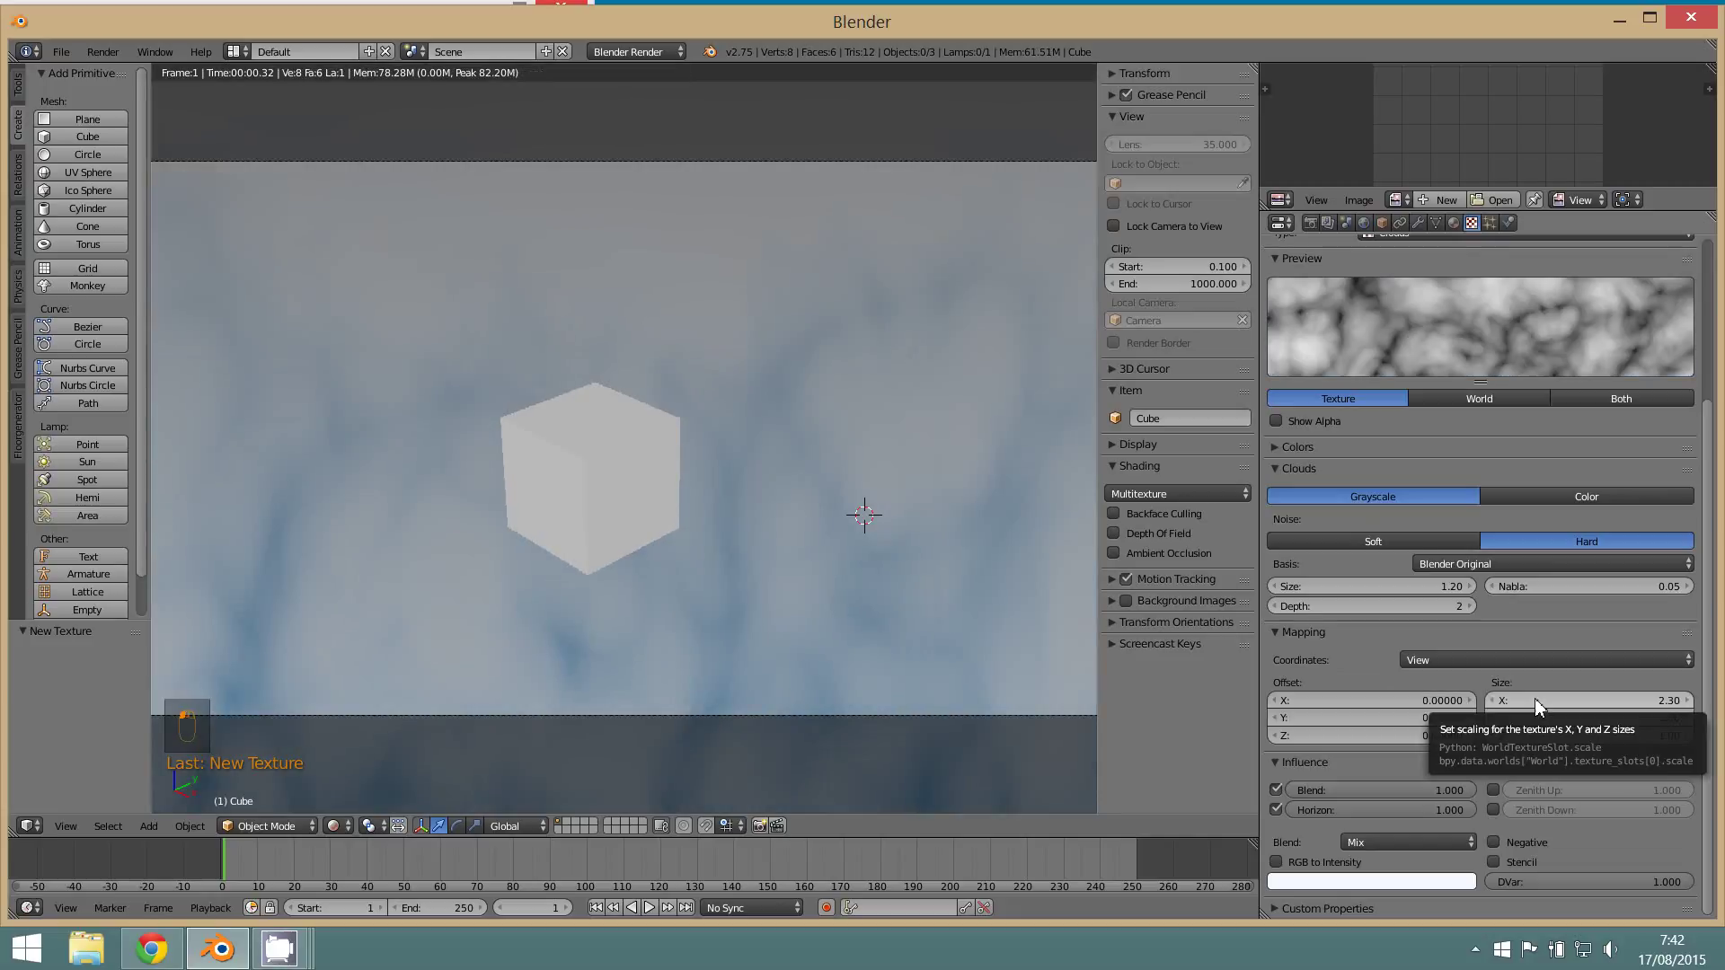
click(1637, 733)
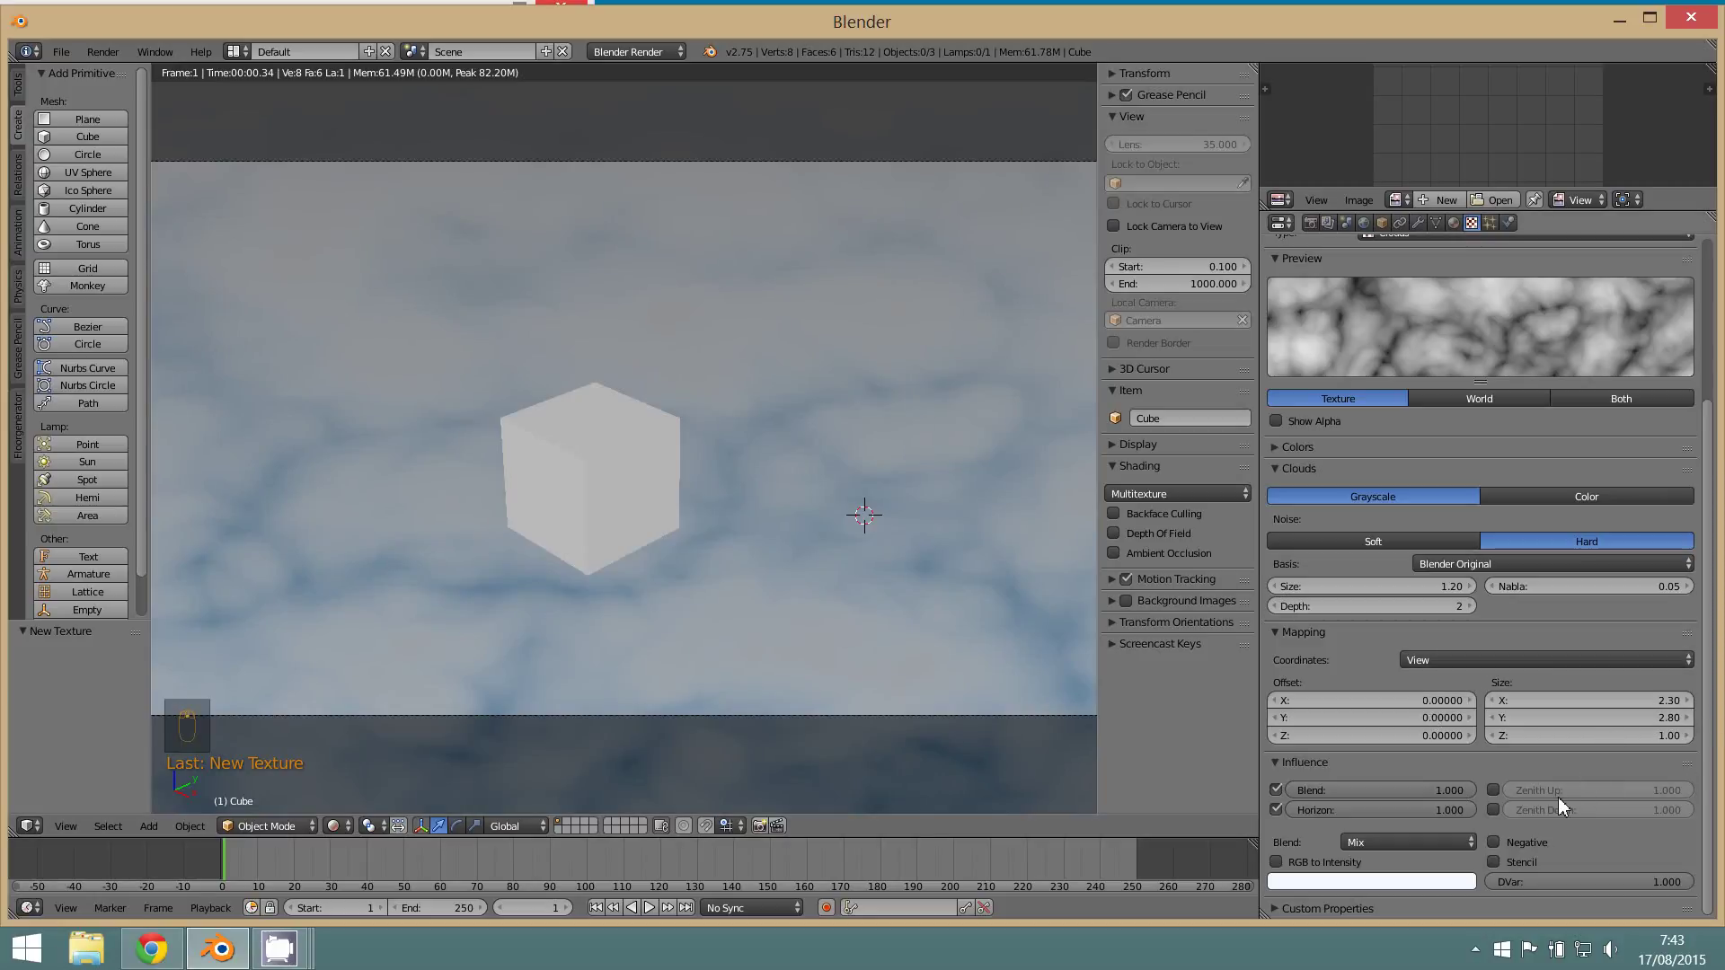
click(1391, 892)
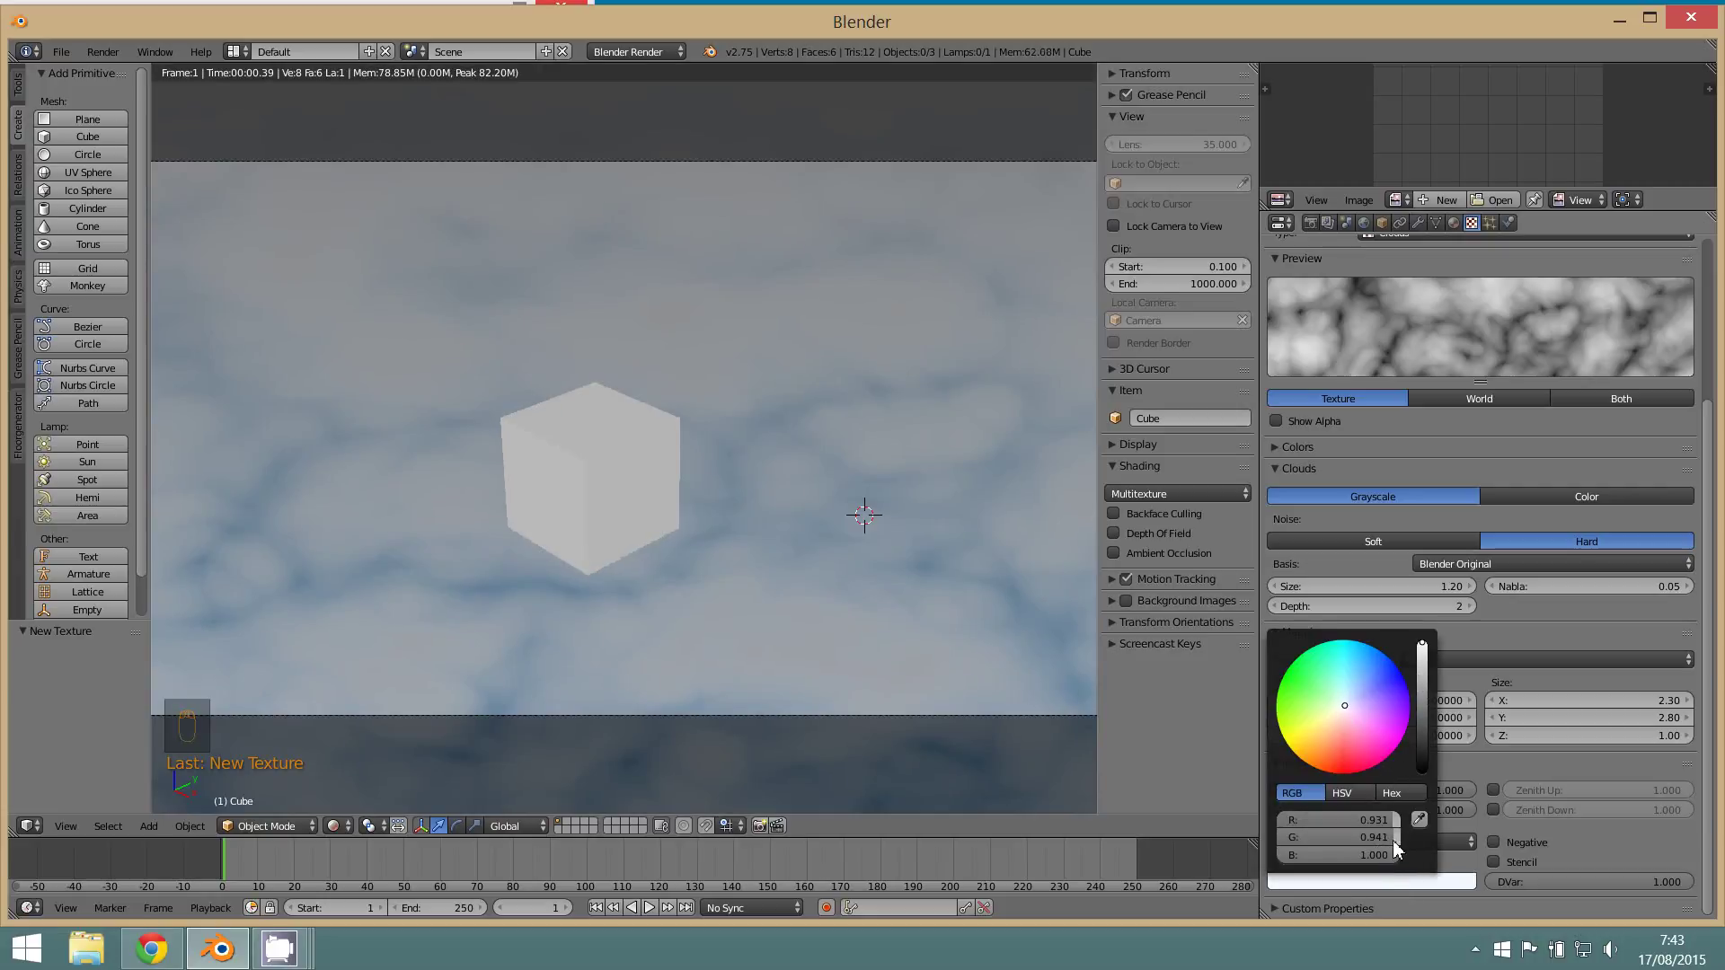
middle_click(1406, 843)
- Give the cube a red diffuse material and render it against the cloudy sky
drag(836, 645, 619, 525)
drag(619, 525, 1460, 235)
drag(1460, 234, 1324, 510)
click(1272, 548)
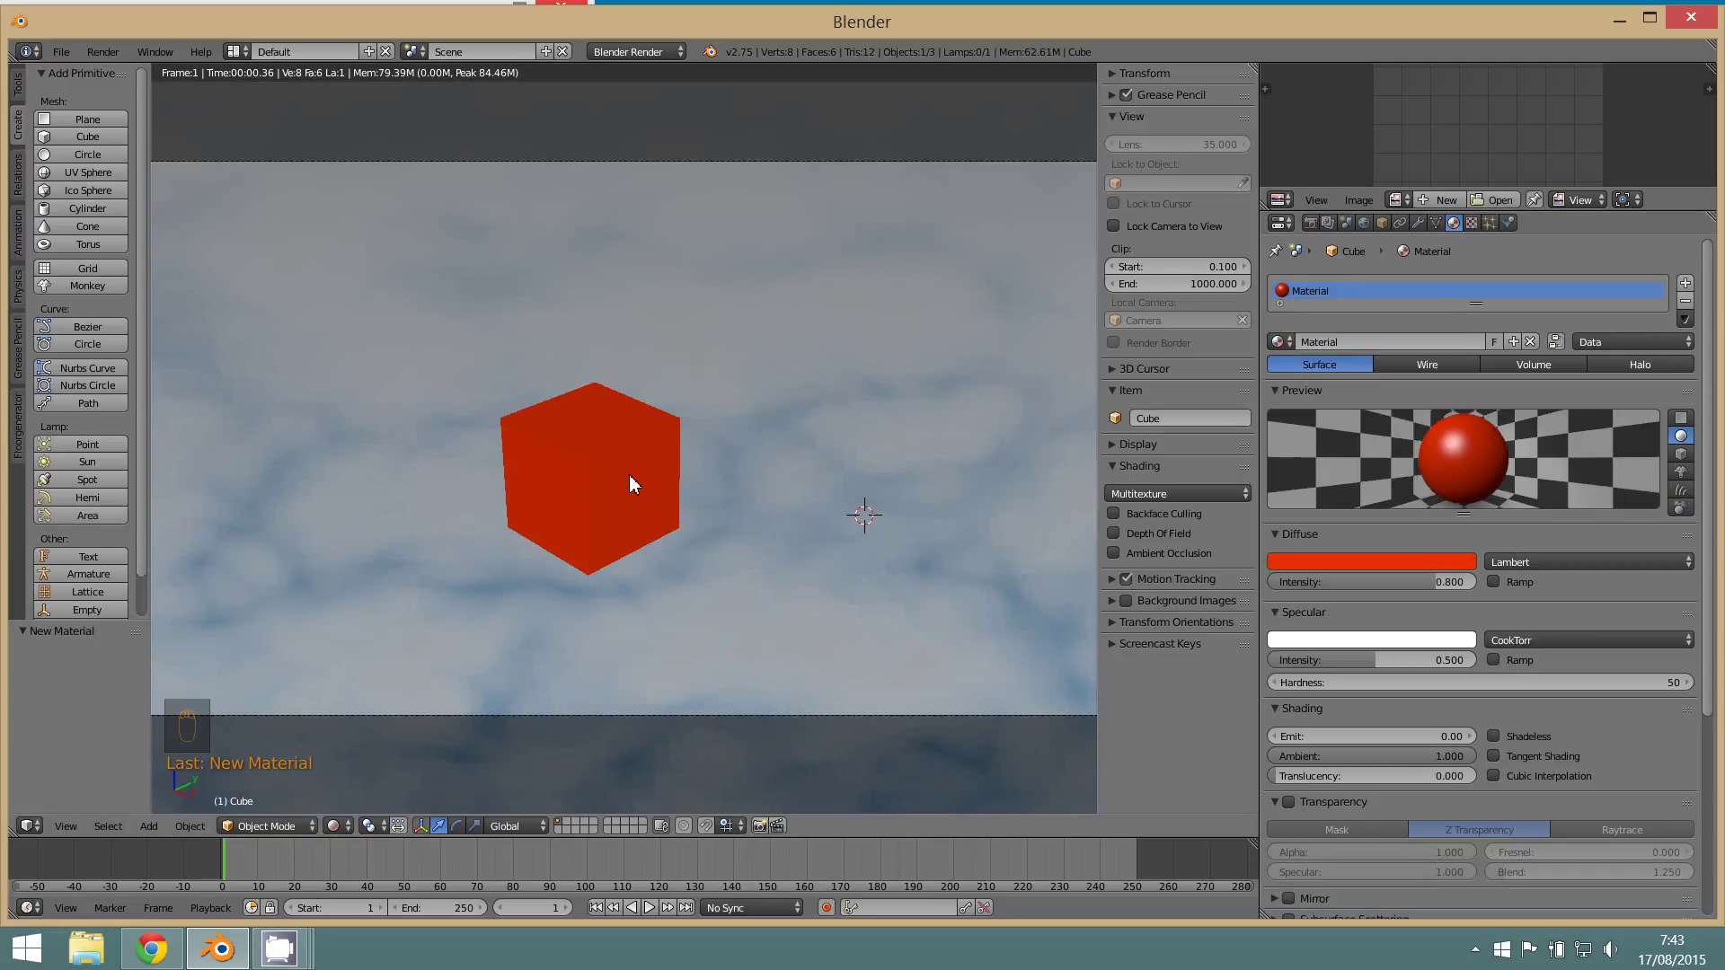